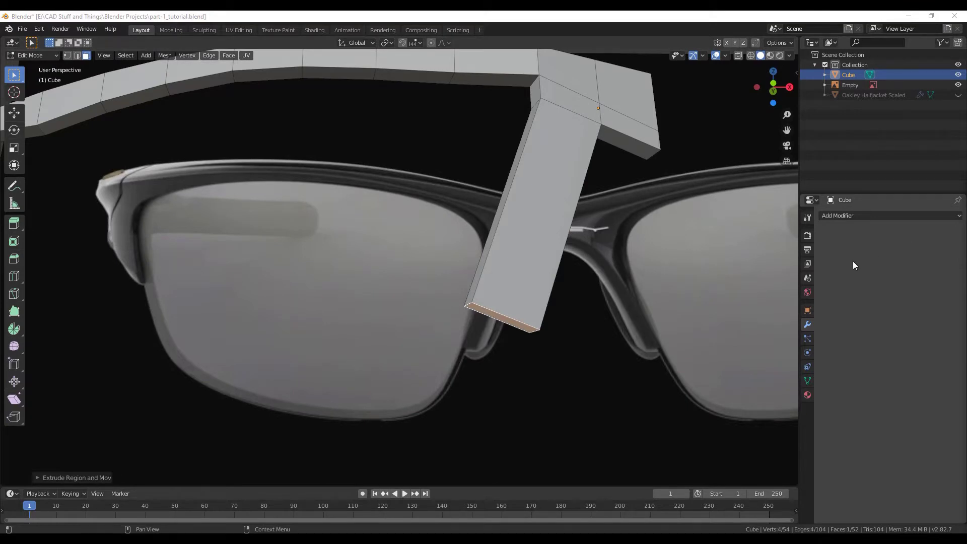
Select the frame's corner vertices and lower them vertically toward the reference bridge
key(1)
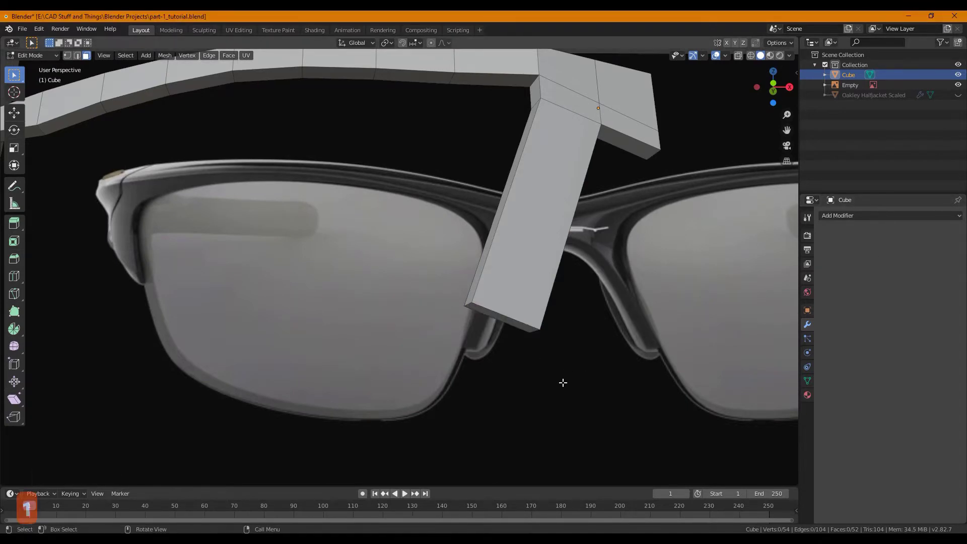
key(1)
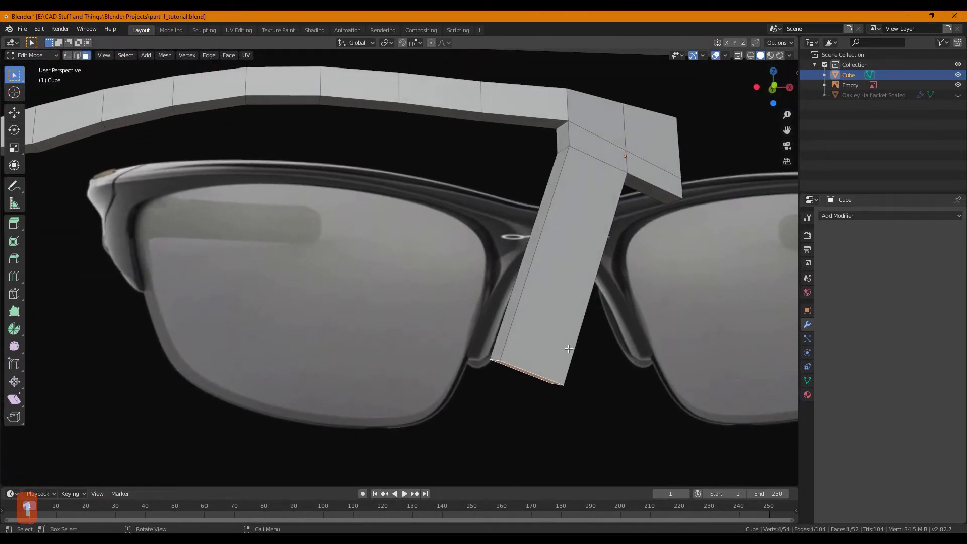
key(1)
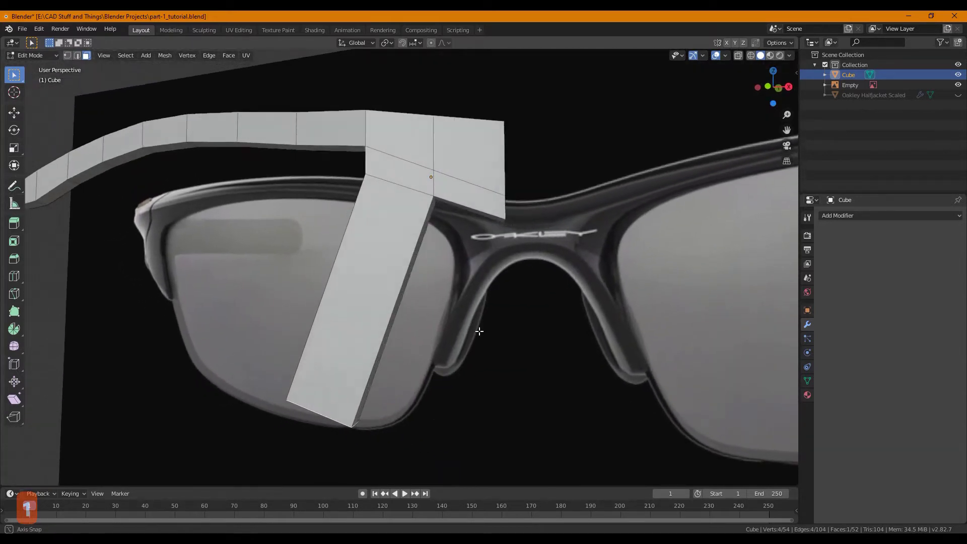
key(1)
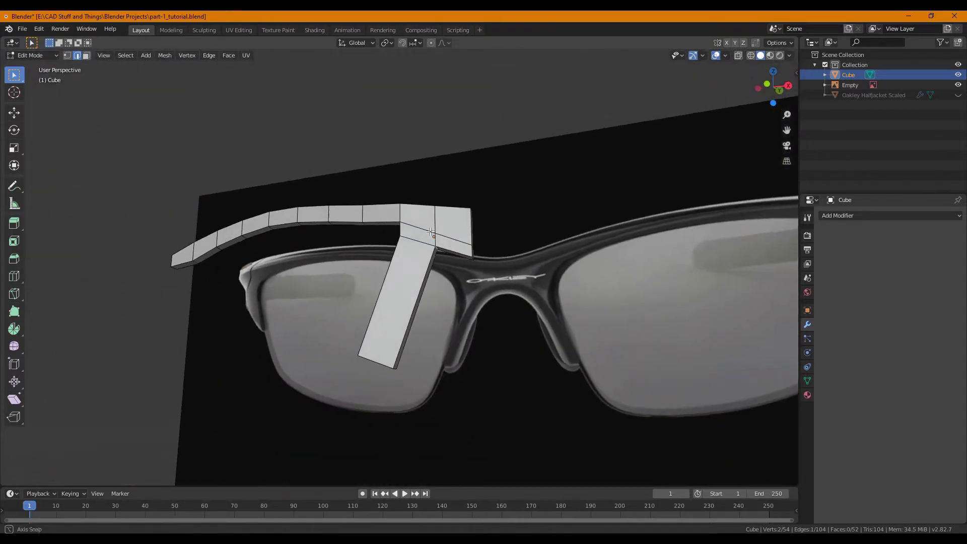
key(g)
key(z)
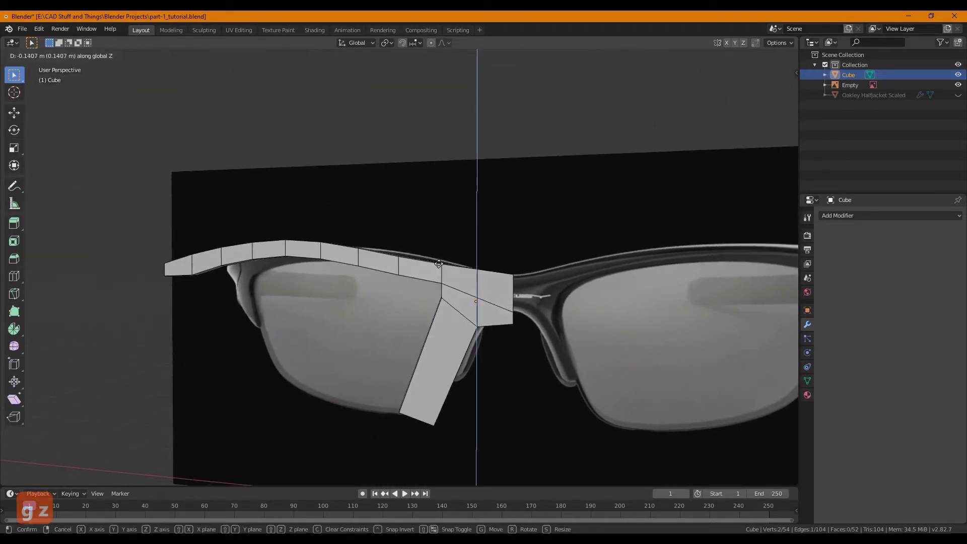
key(4)
key(1)
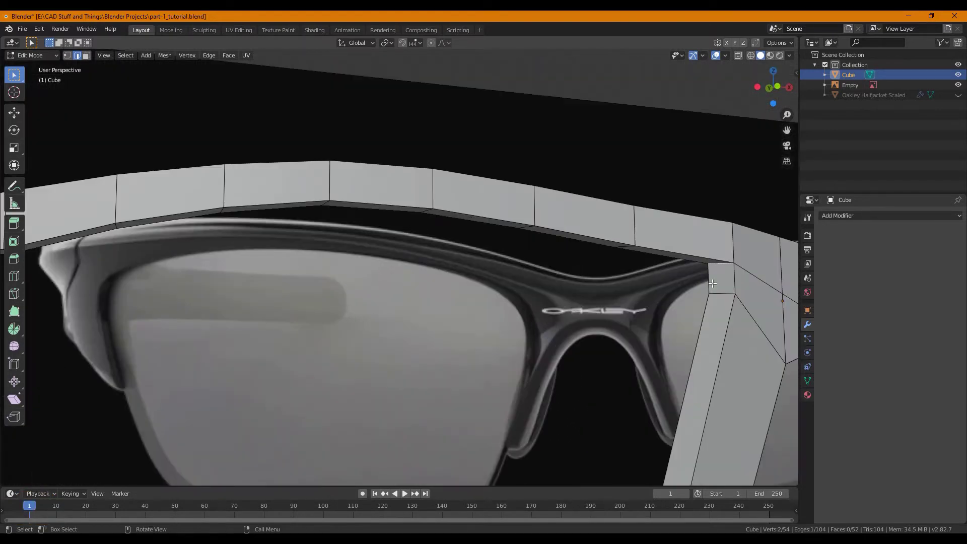
Shift the corner vertex along Z and Y toward the bridge, checking it from the front view
key(g)
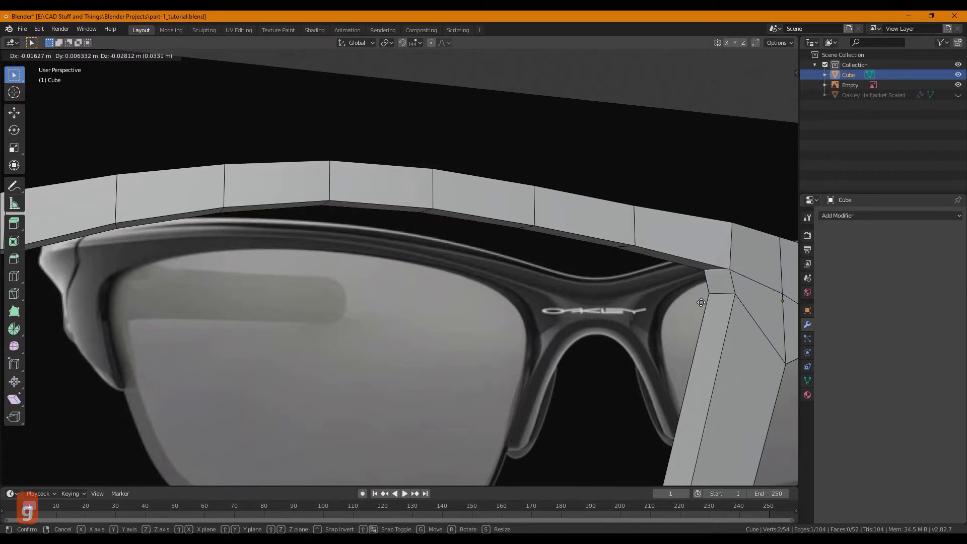
key(z)
key(g)
key(y)
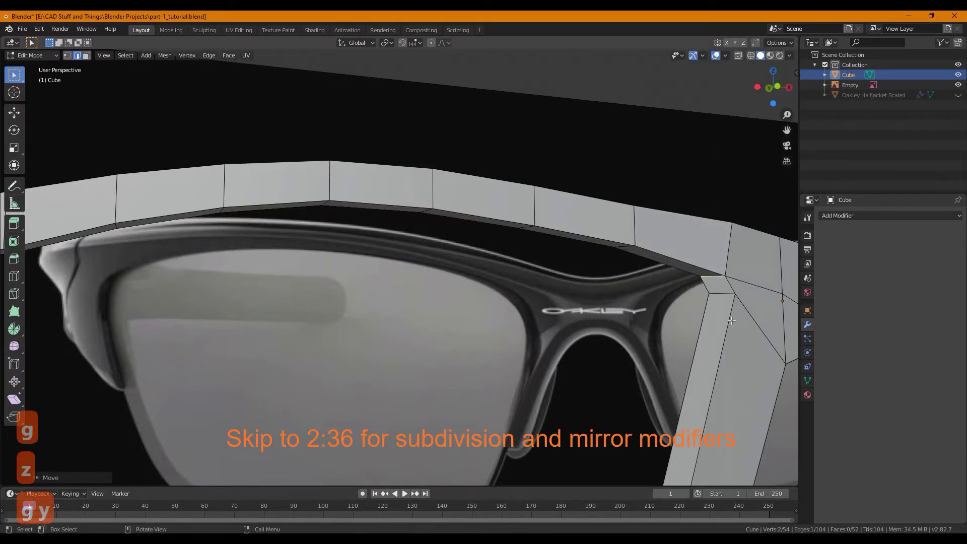
key(1)
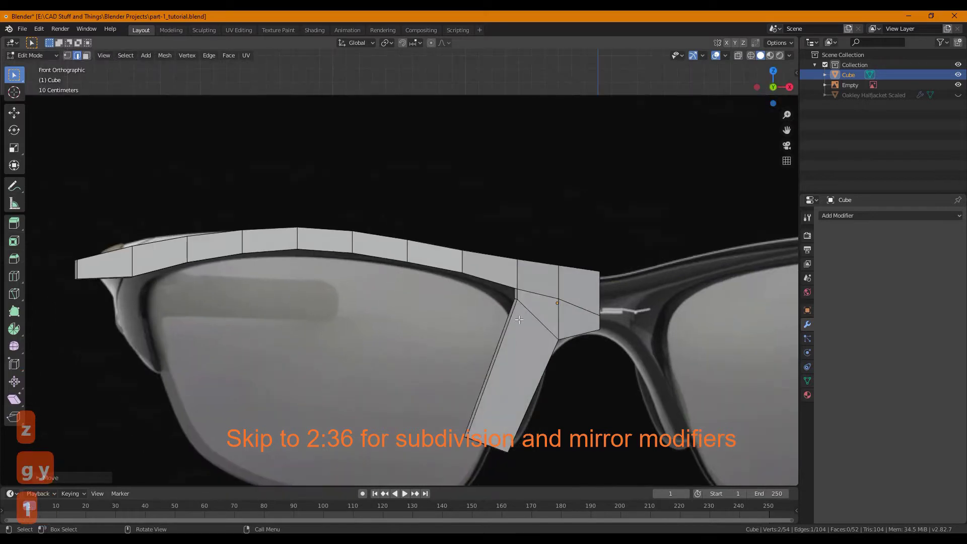
key(g)
key(z)
Fine-tune the nose-piece corner front-to-back and vertically so it follows the reference near the logo
key(g)
key(y)
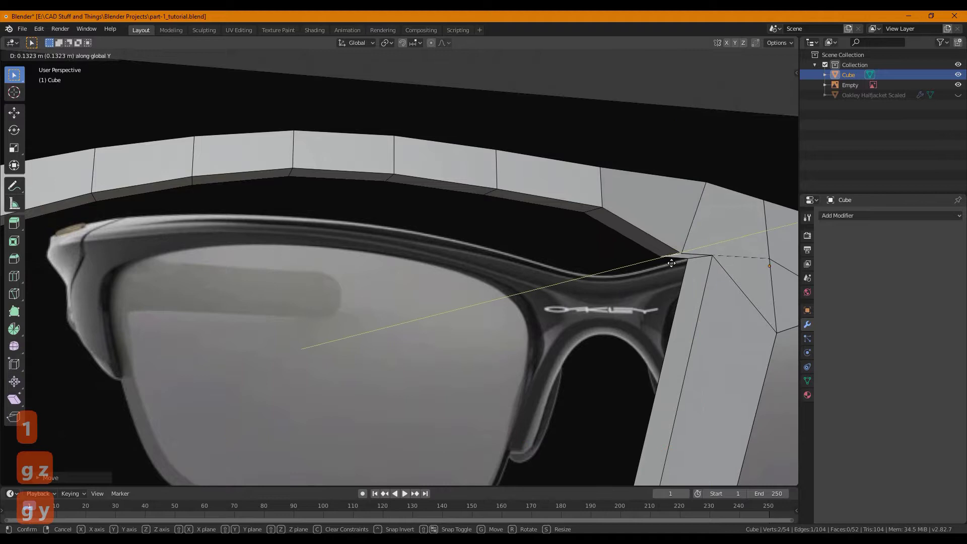
key(g)
key(z)
key(1)
key(1)
key(Escape)
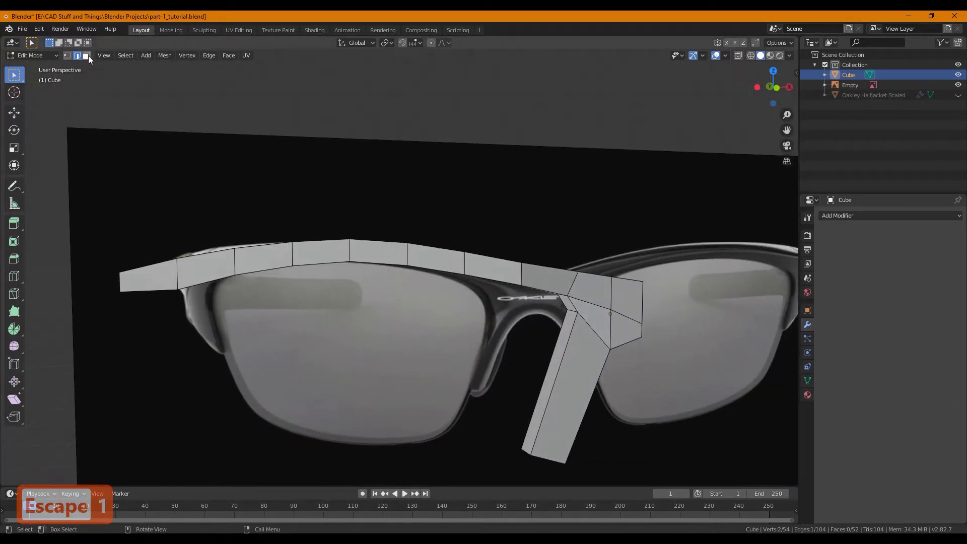
Move the joint vertices along X then down along Z onto the reference frame's curve
key(g)
key(x)
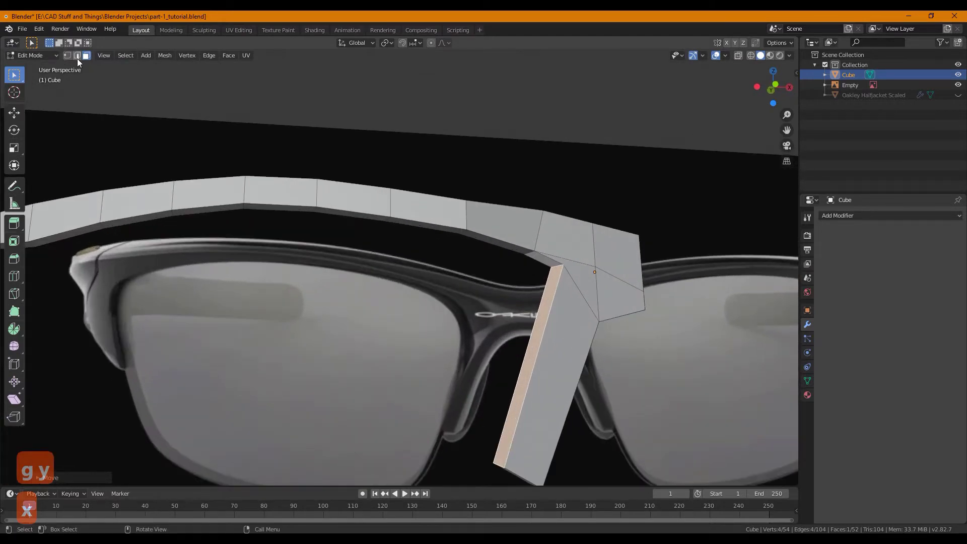
key(g)
key(z)
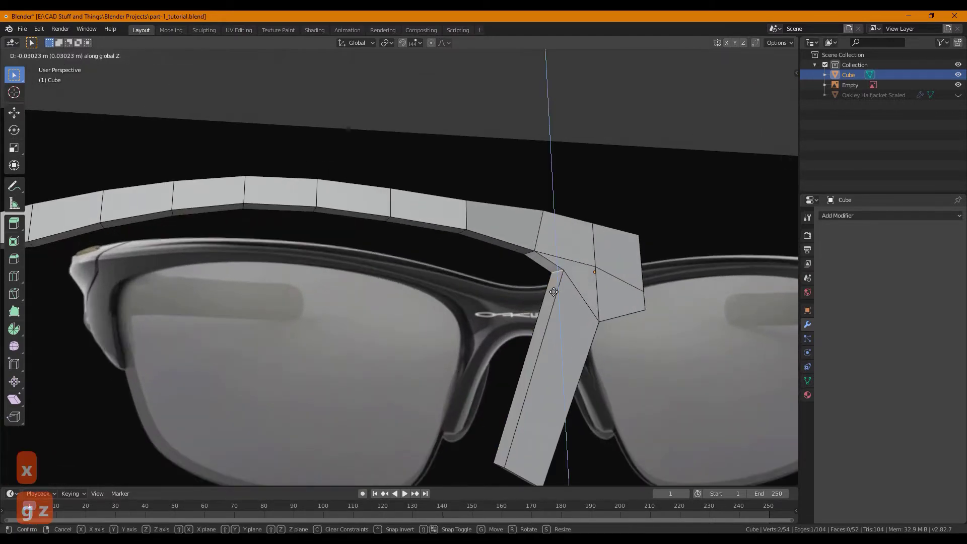
key(1)
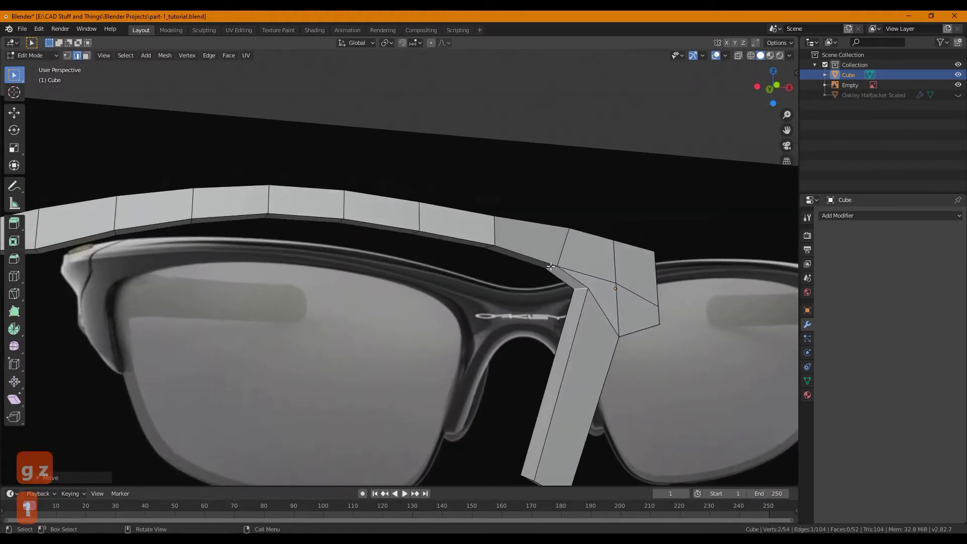
Lower the bridge corner vertex further and adjust its depth along Y to hug the bridge
key(g)
key(z)
key(1)
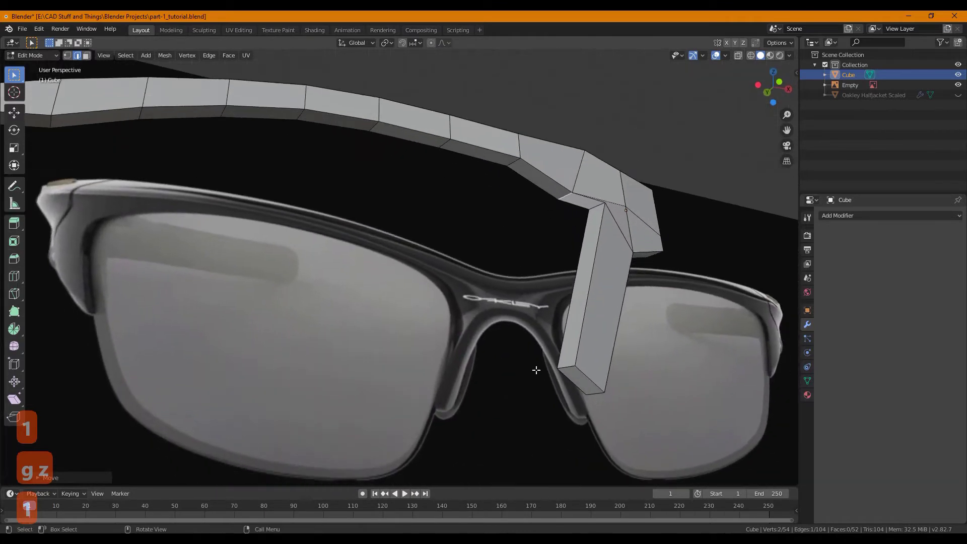
key(g)
key(y)
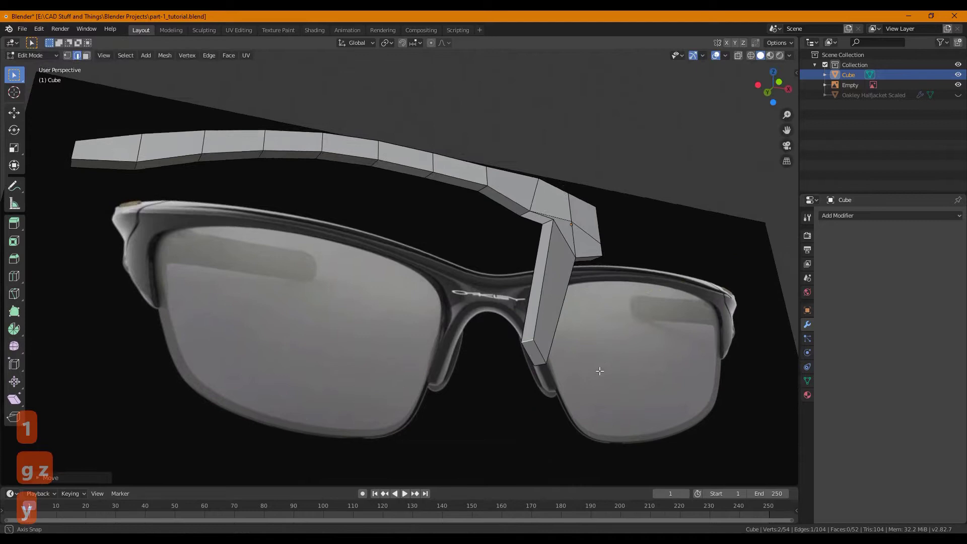
key(1)
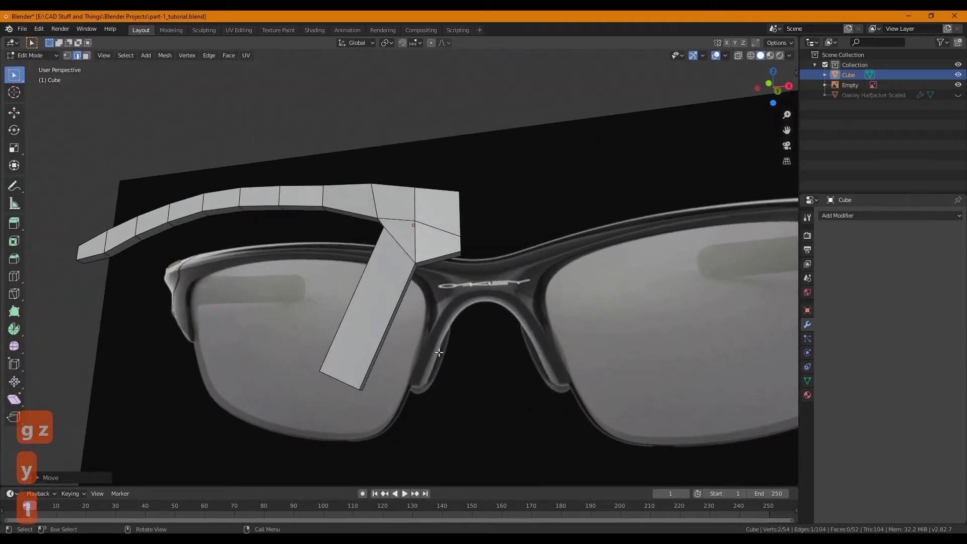
Add a loop cut across the nose piece and slide it so the piece bends inward partway down
key(ctrl+r)
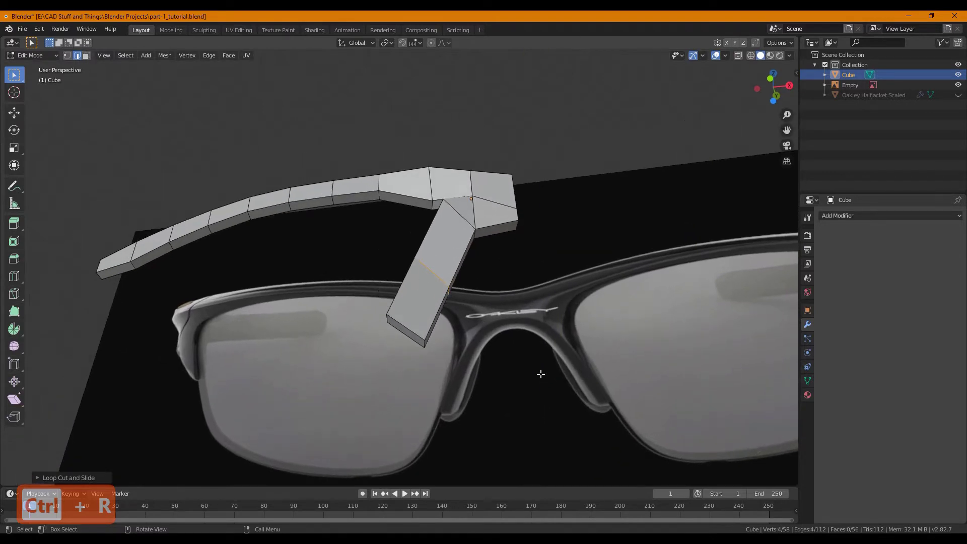
key(g)
key(y)
key(z)
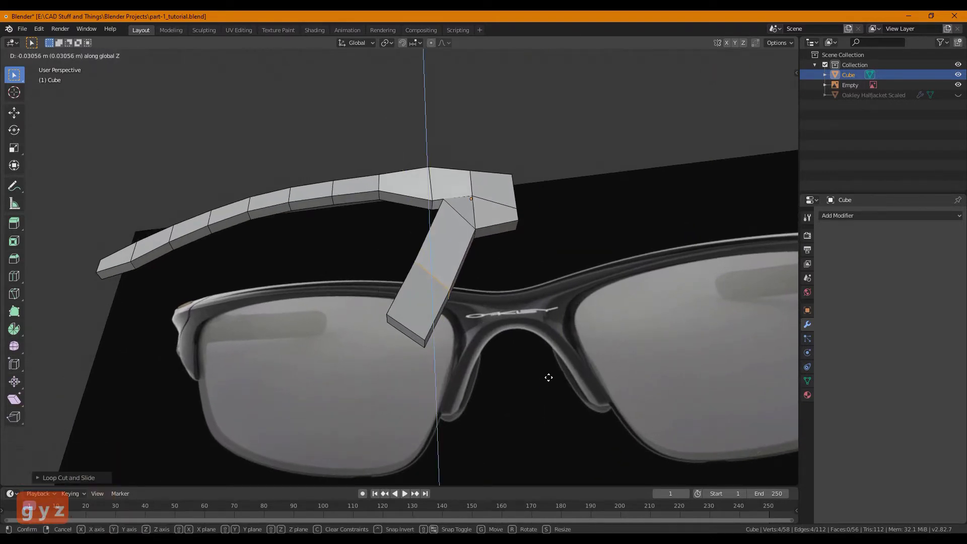
key(x)
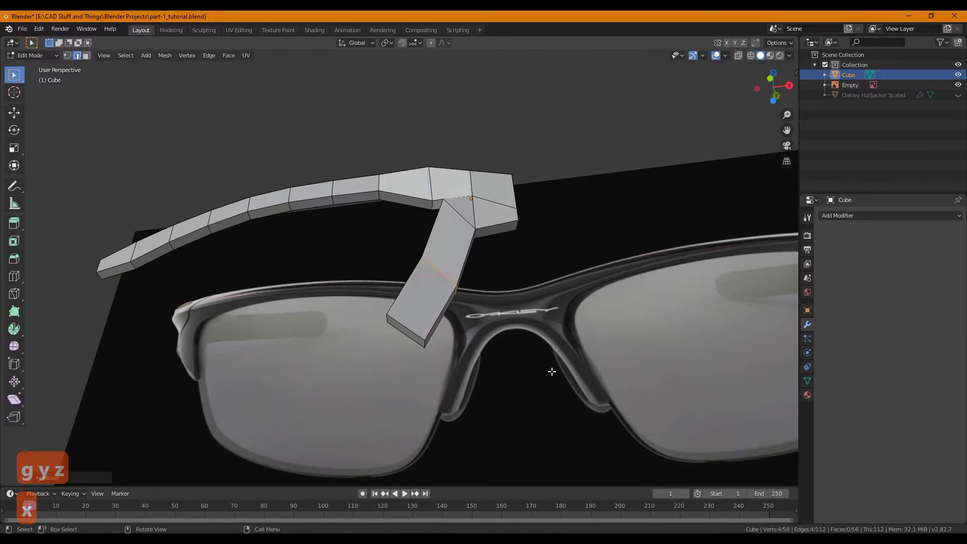
key(1)
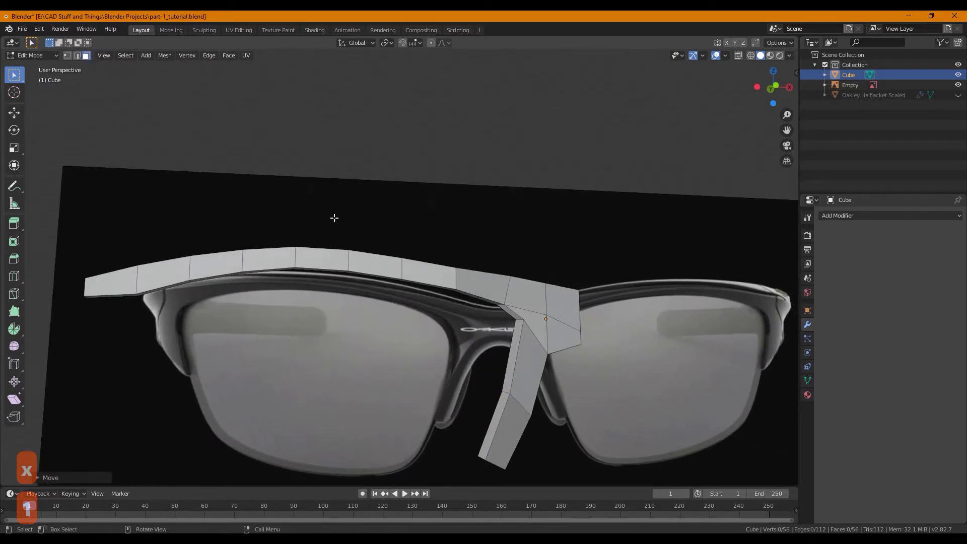
key(g)
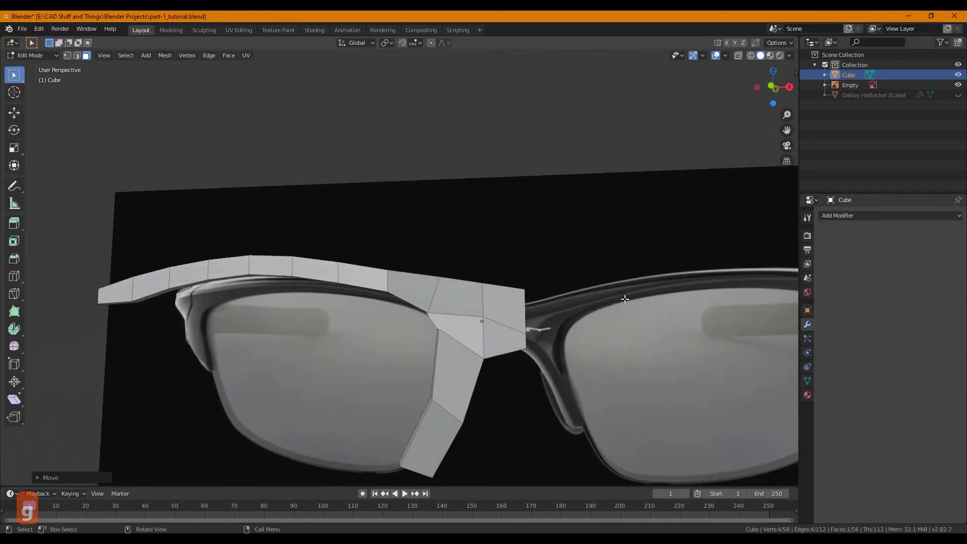
key(Up)
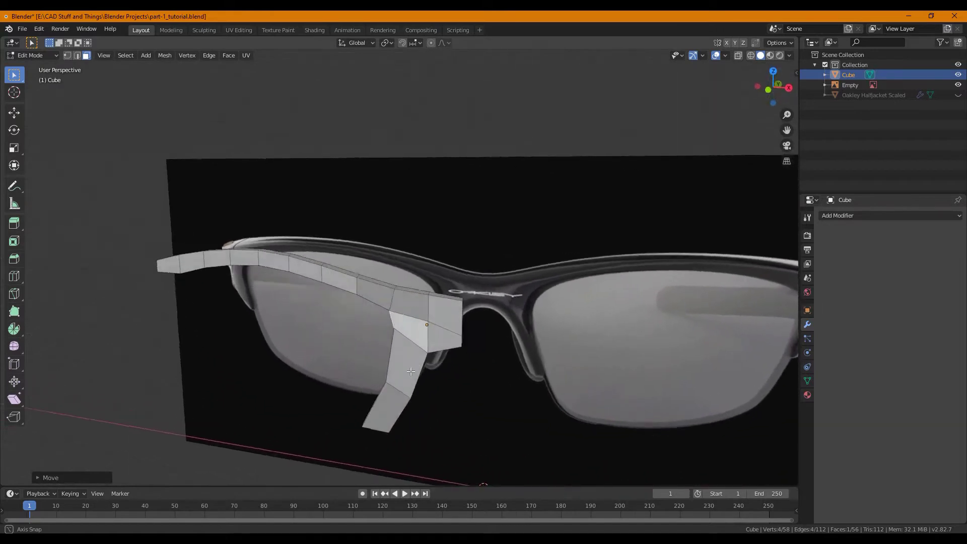
Extrude the brow bar's outer end downward around the lens corner and shift it along X
key(1)
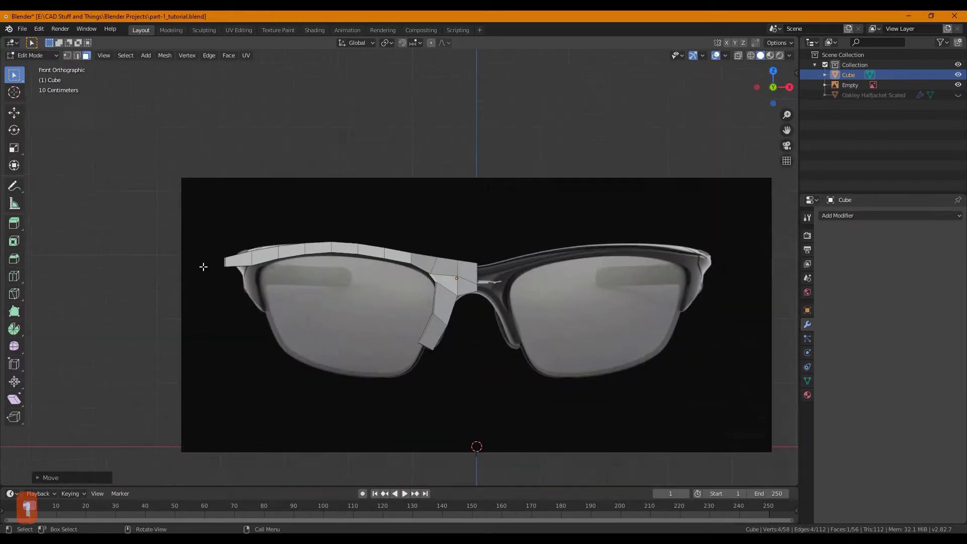
key(e)
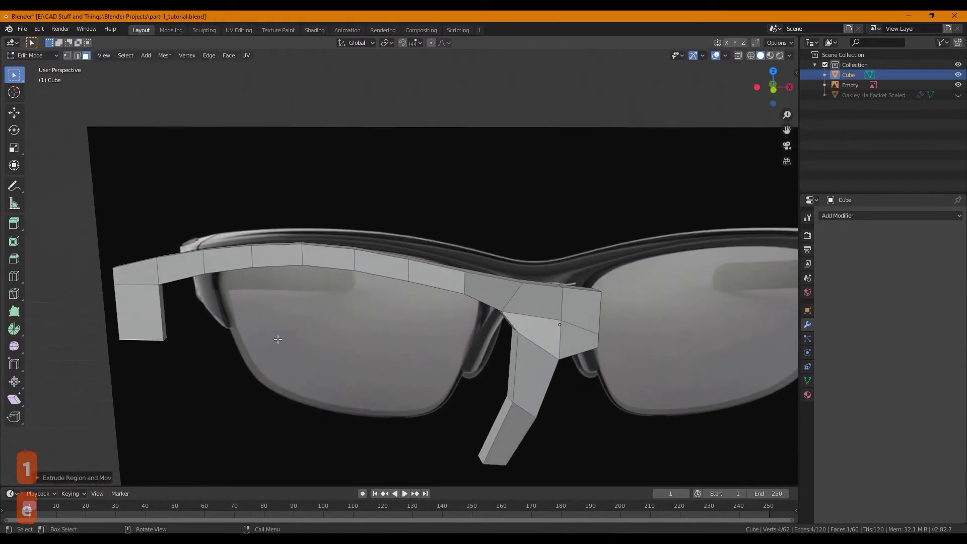
key(1)
key(e)
key(g)
key(x)
key(1)
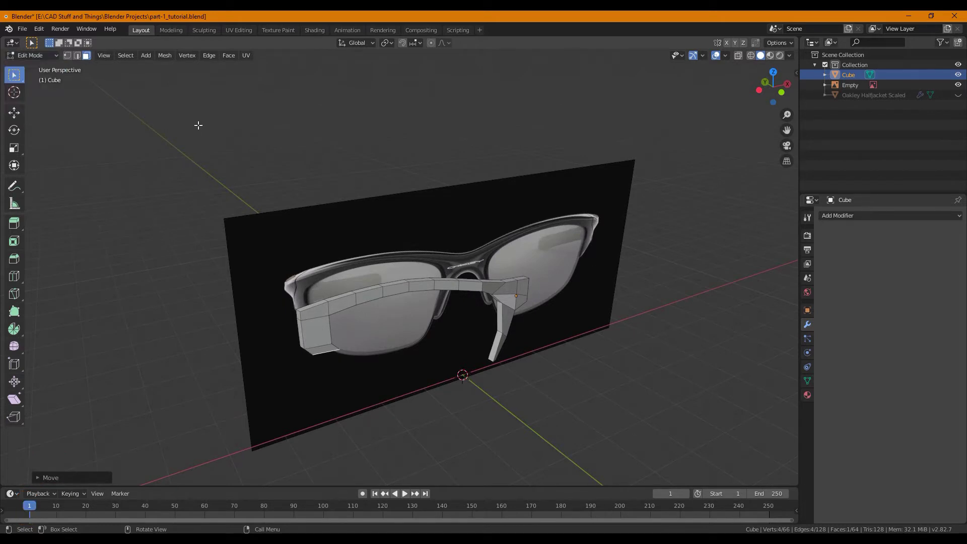
Add loop cuts near the nose-piece tip and joint to tighten the subdivided frame
key(Tab)
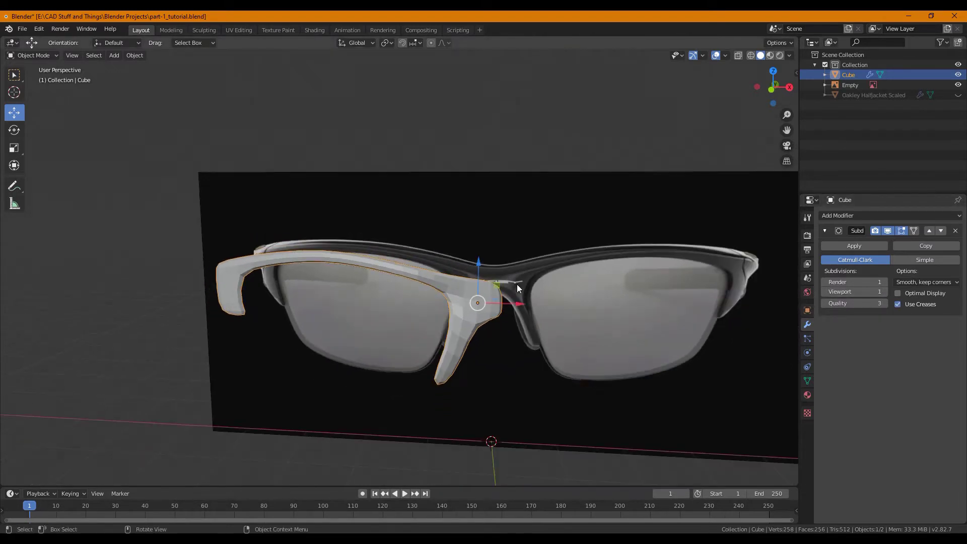
key(Tab)
key(ctrl+r)
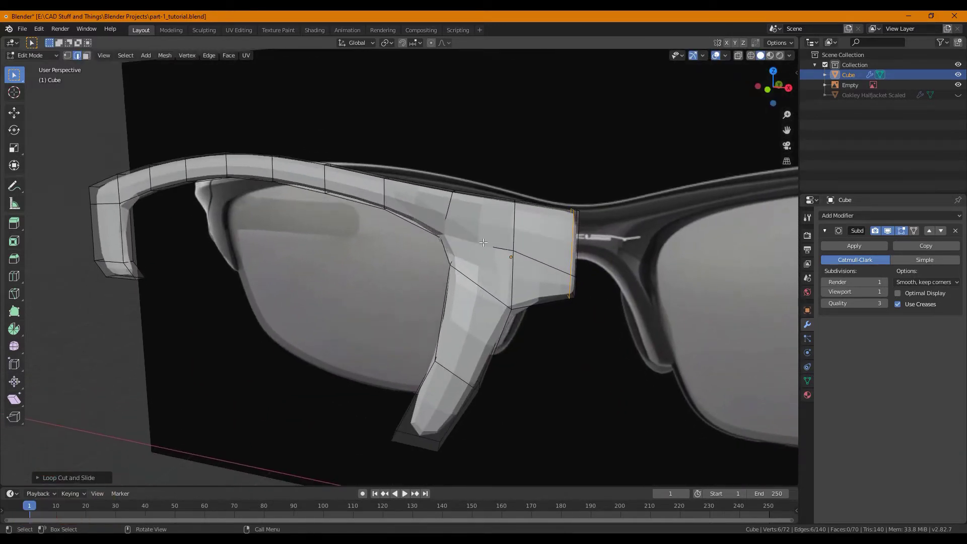
key(ctrl+r)
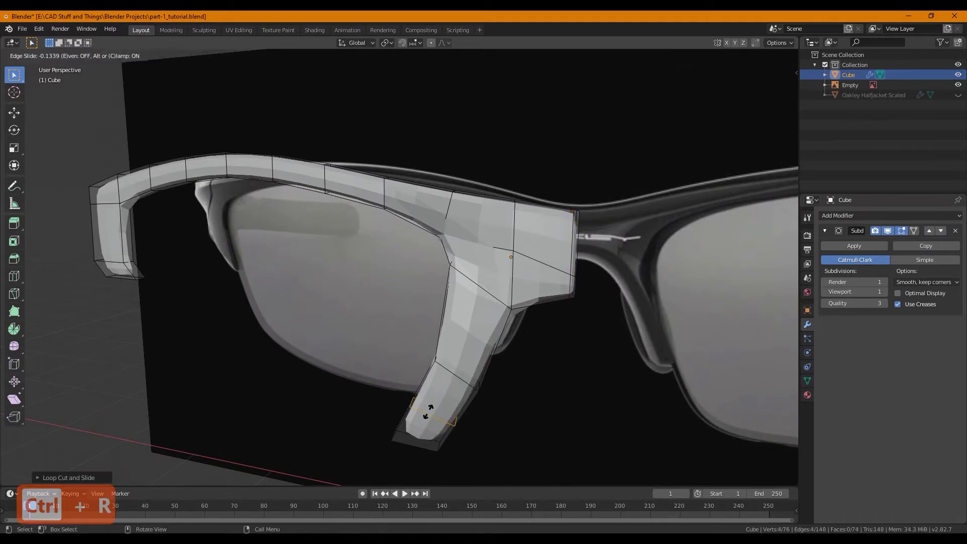
key(Escape)
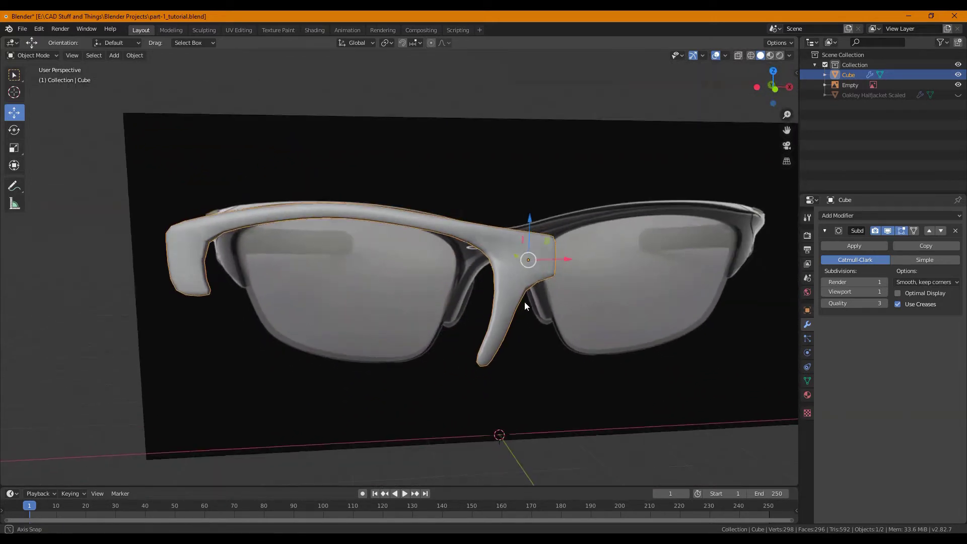
key(Tab)
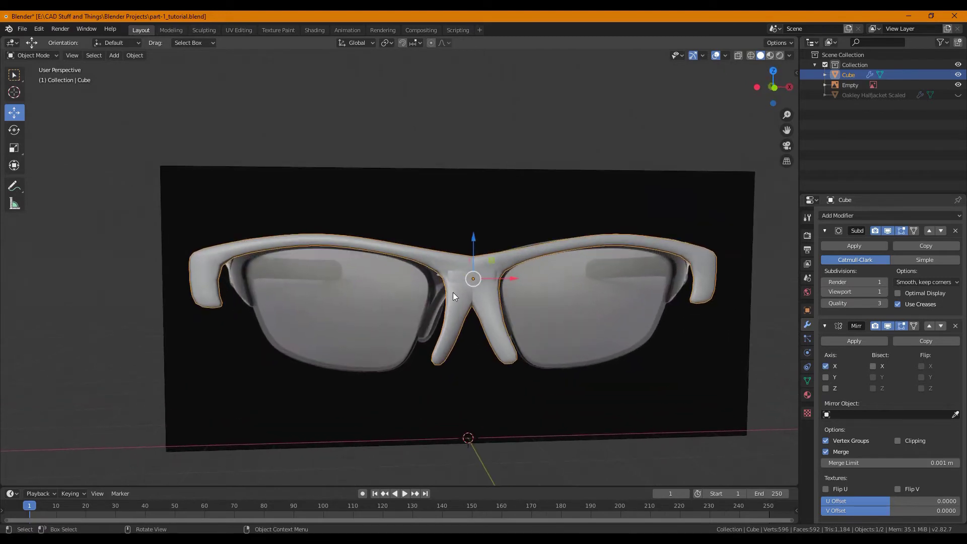
key(1)
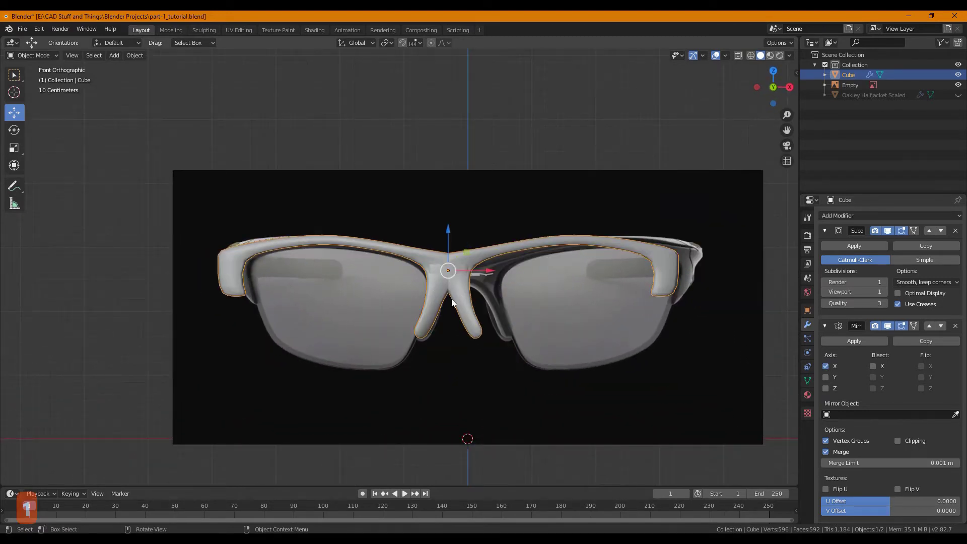
key(g)
key(x)
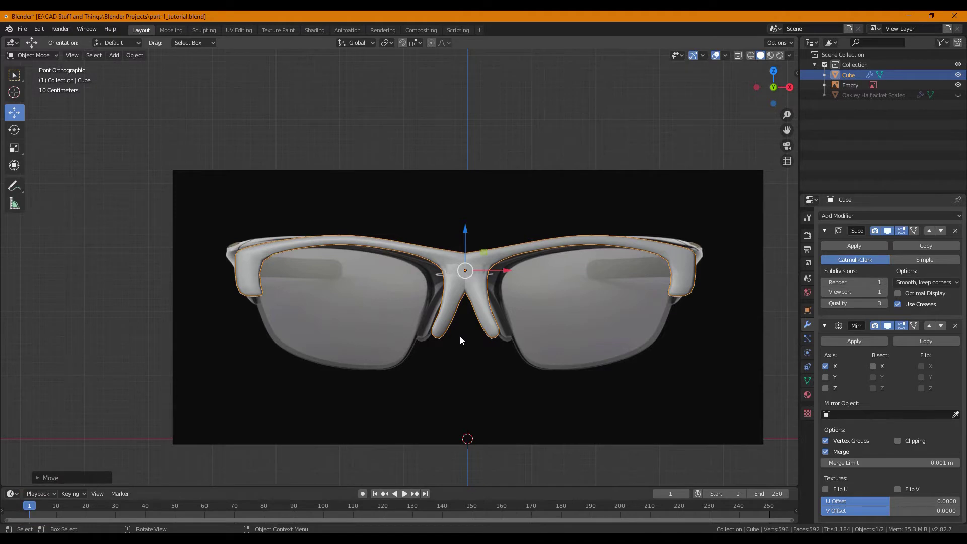
key(Tab)
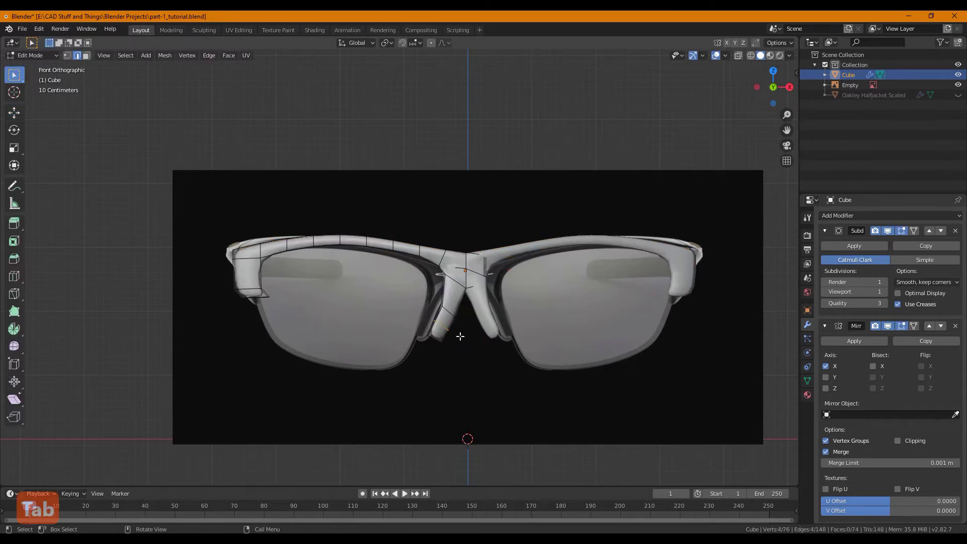
key(a)
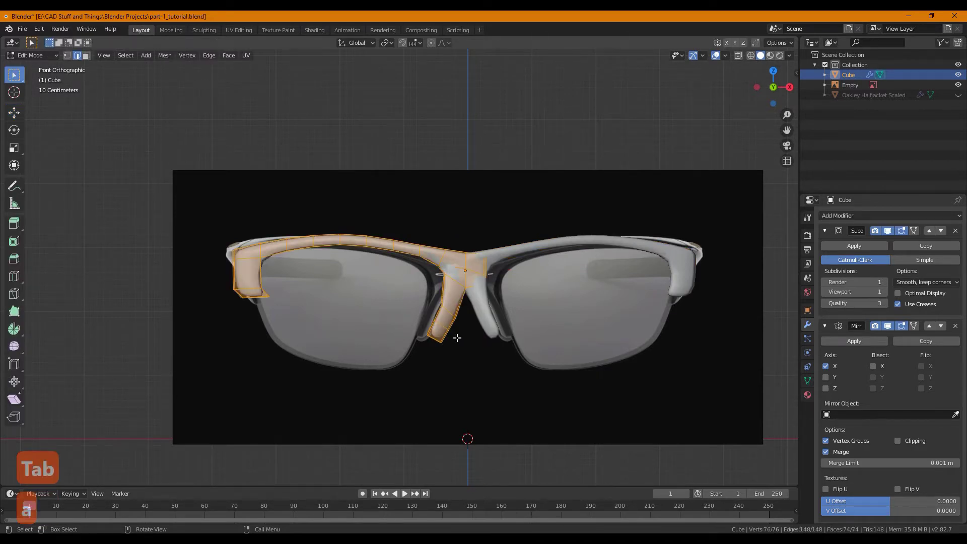
key(g)
key(x)
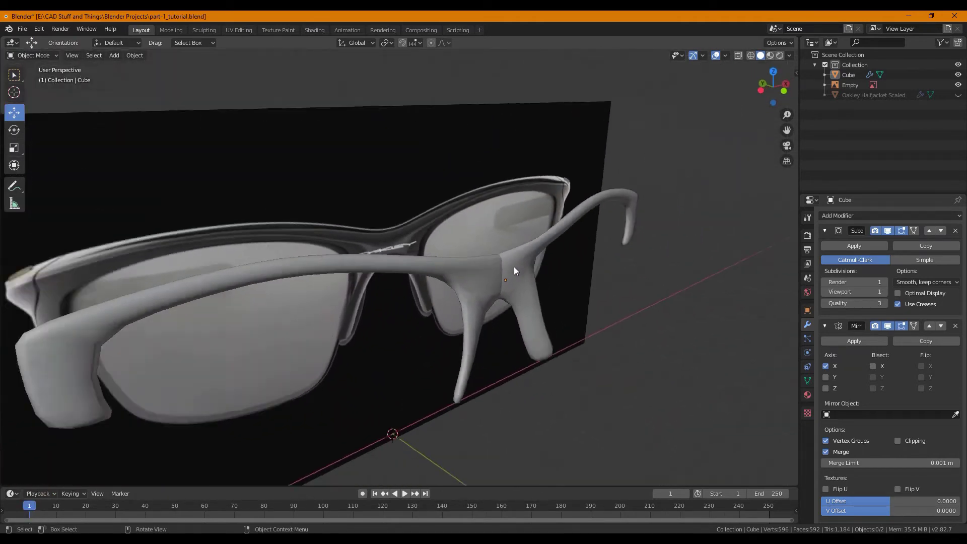
Rotate the nose pad's end loop about Z and pull a new tip segment out along Y
key(Tab)
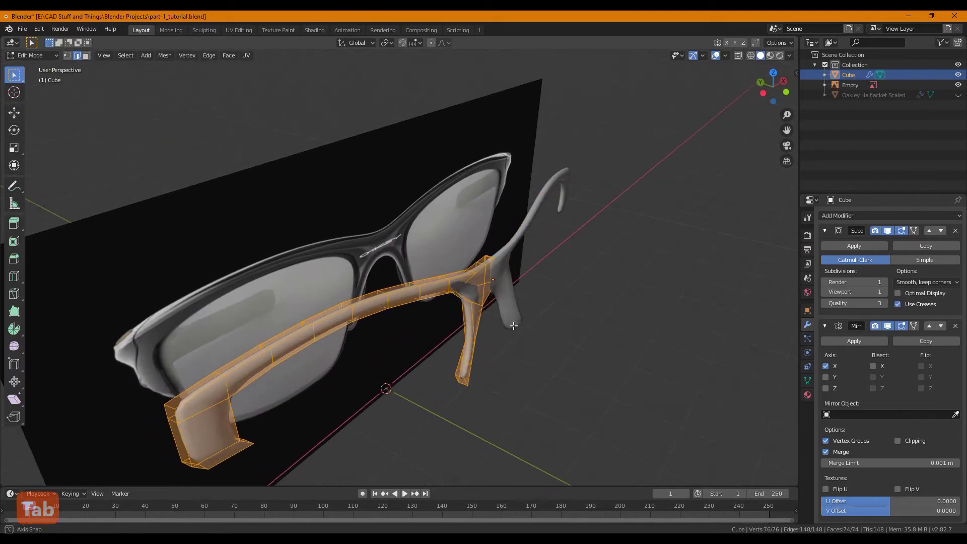
key(r)
key(z)
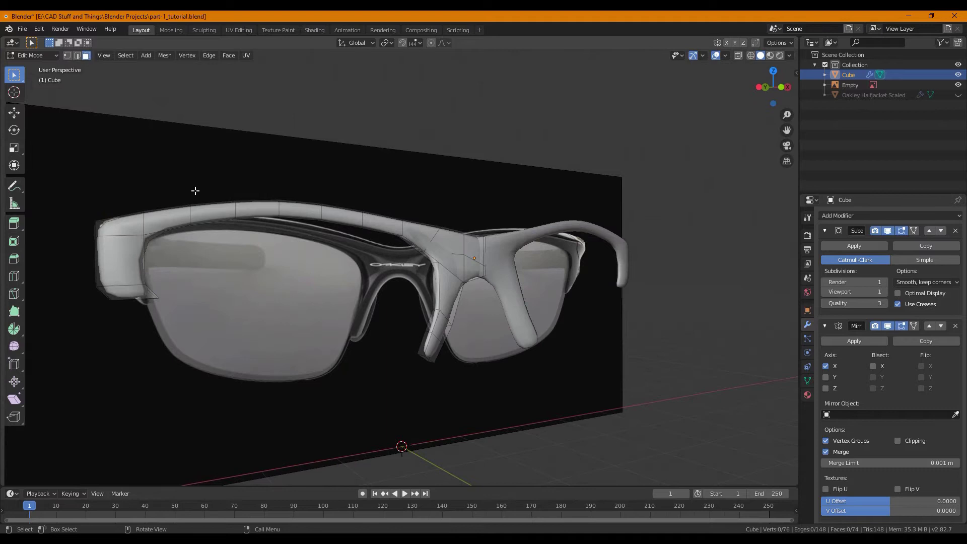
key(g)
key(y)
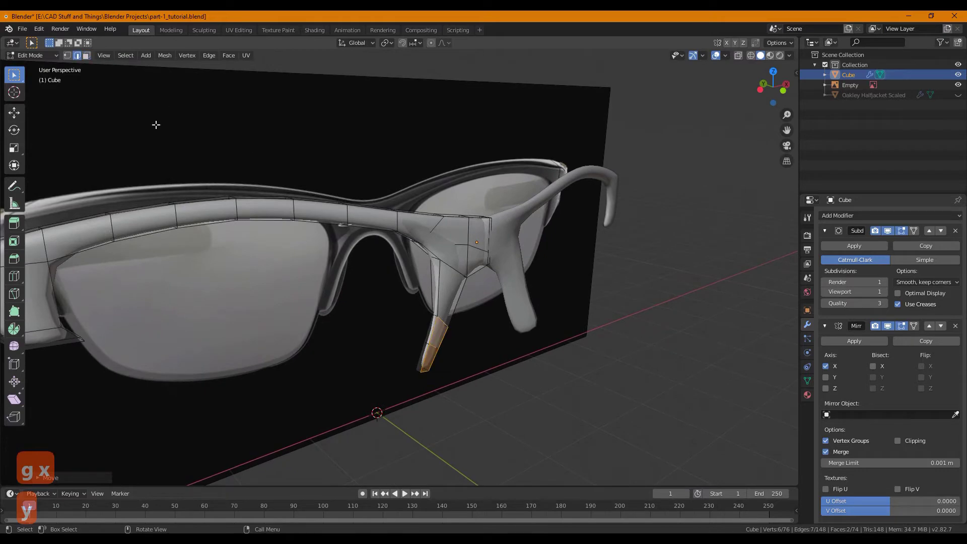
Push the new nose pad segment back along Y toward the reference and view the smoothed result
key(g)
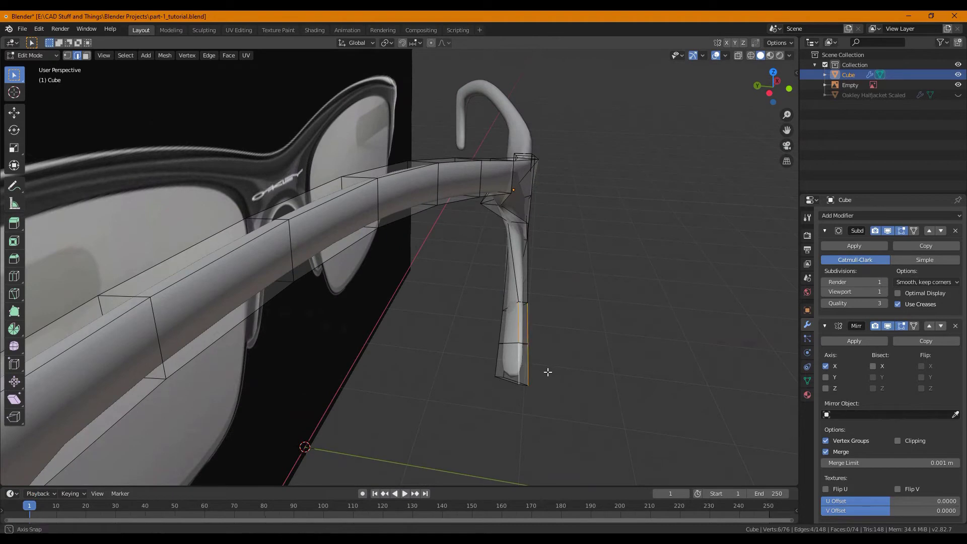
key(g)
key(y)
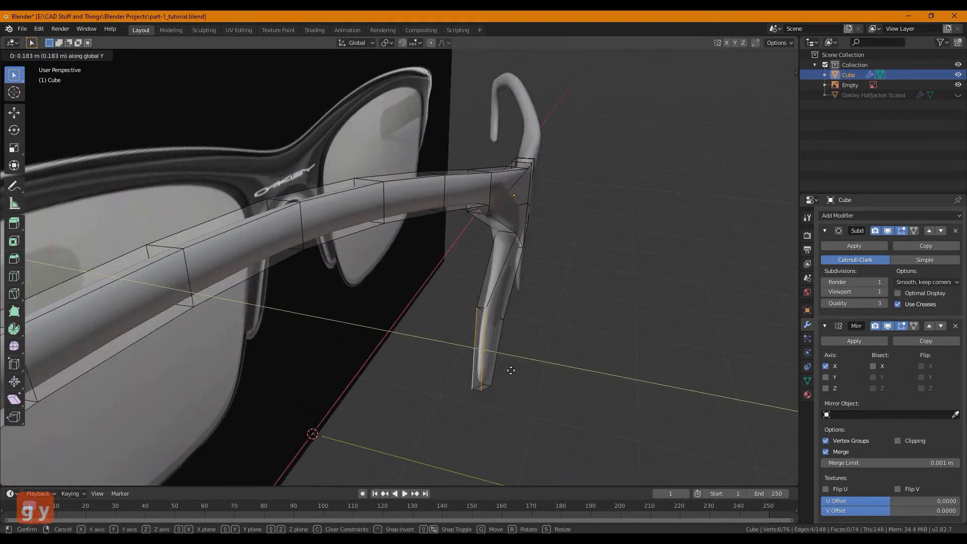
key(g)
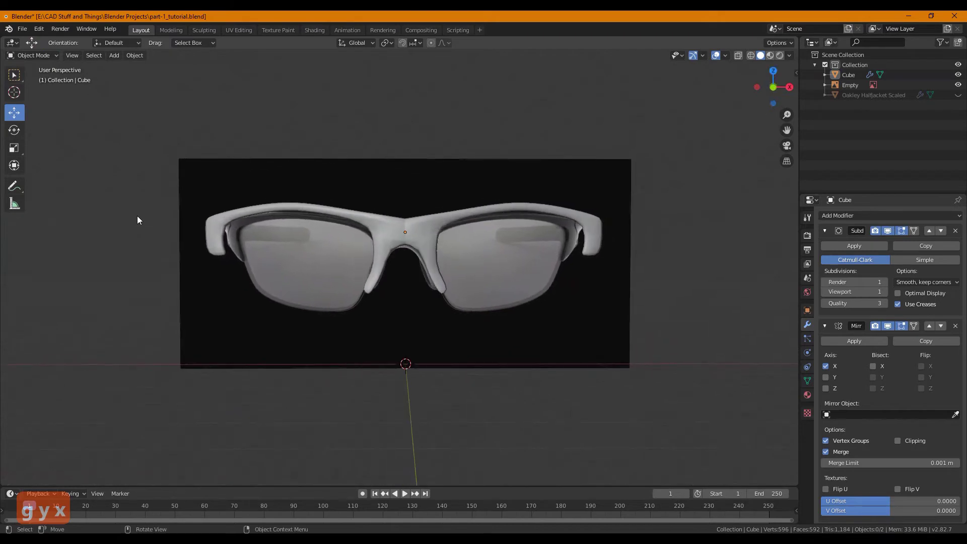
From the front view, reposition a vertex at the frame's outer end
key(1)
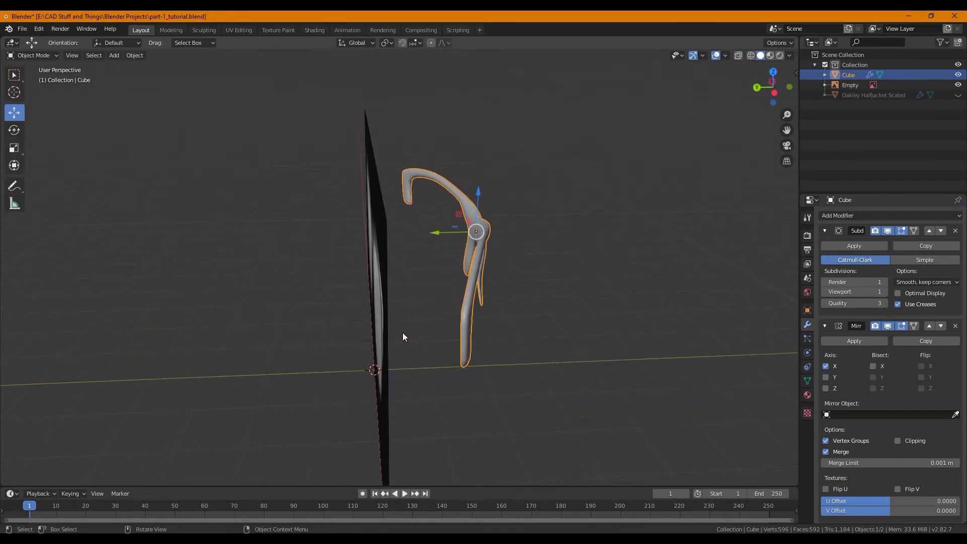
key(Tab)
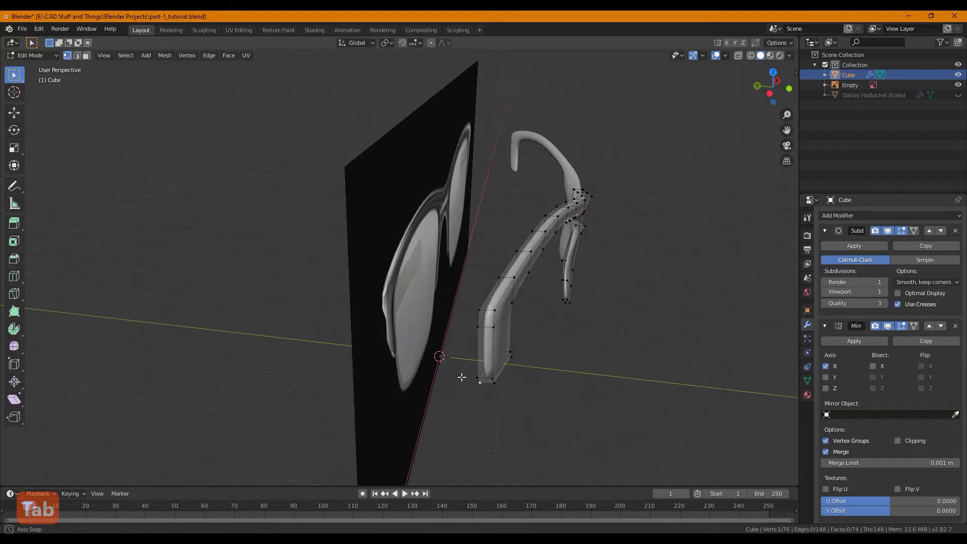
key(g)
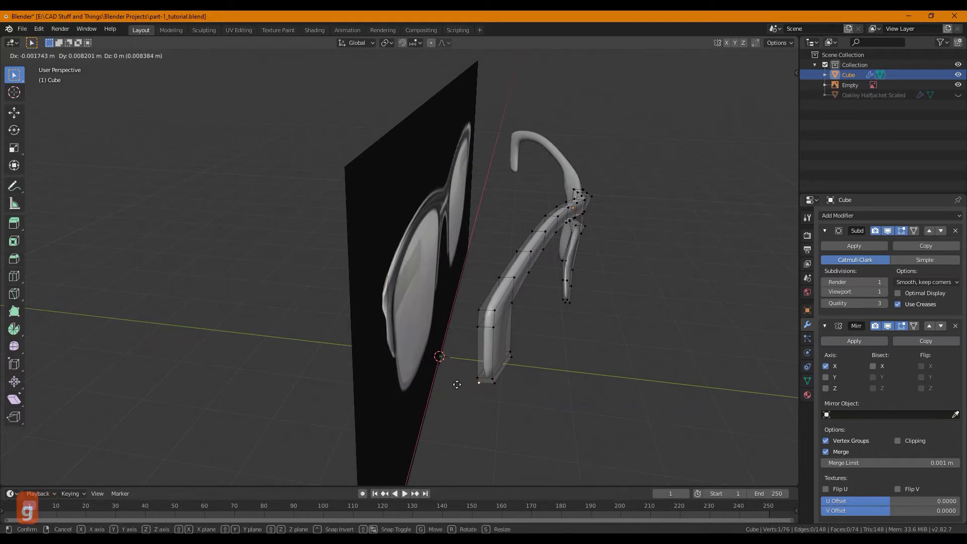
key(Escape)
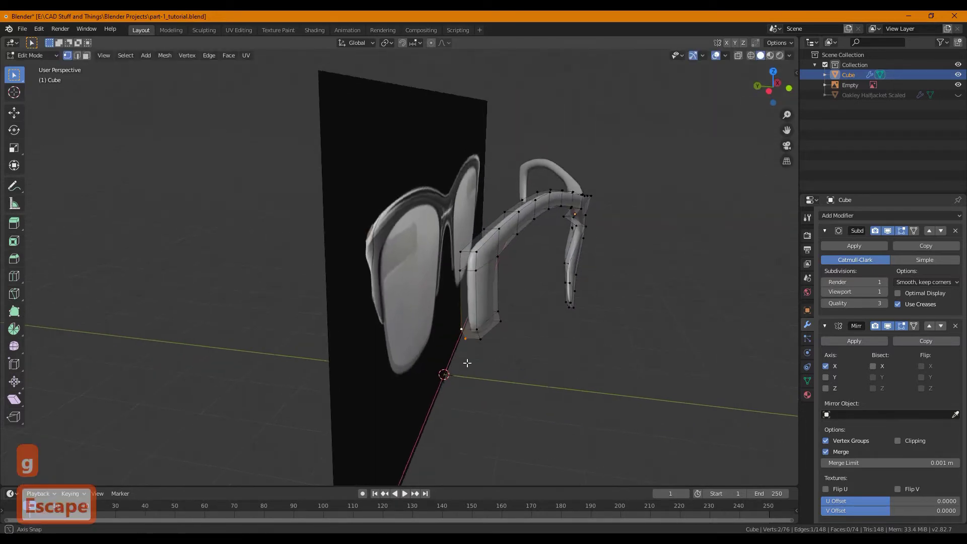
Move the outer corner vertices along Y so the smoothed rim follows the reference, then inspect in 3D
key(g)
key(y)
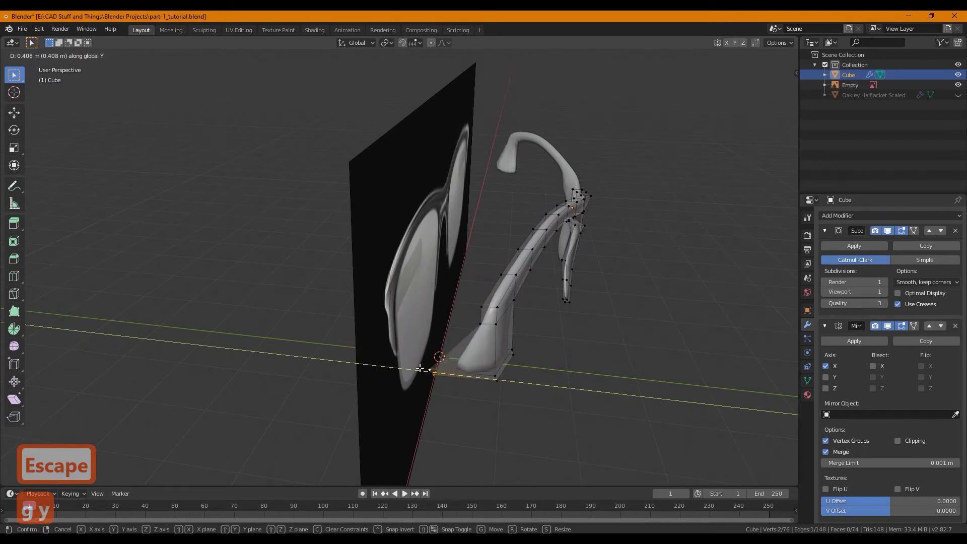
key(g)
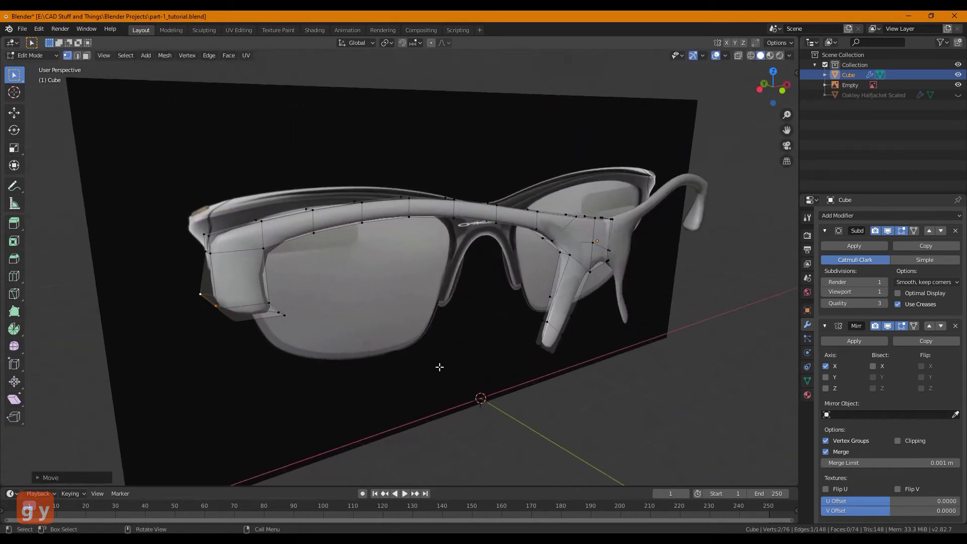
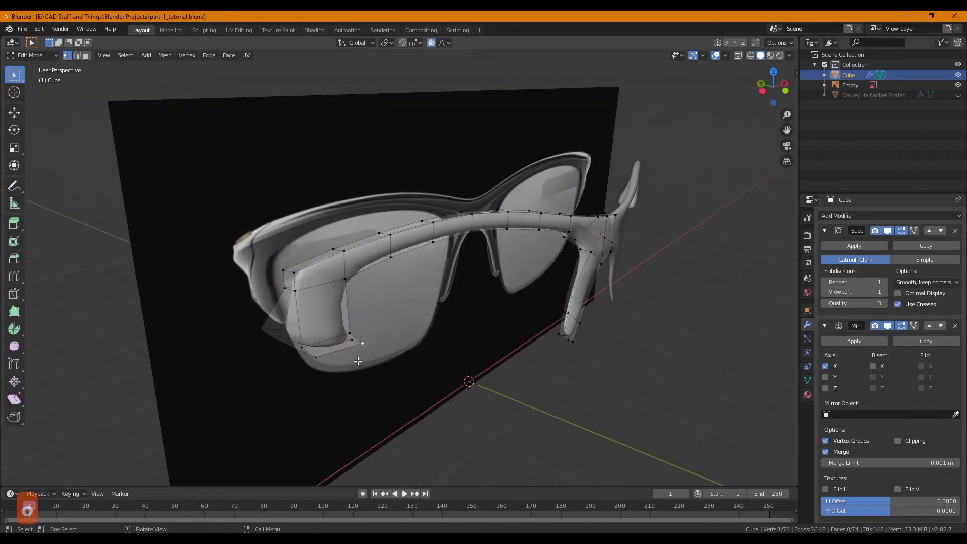
key(g)
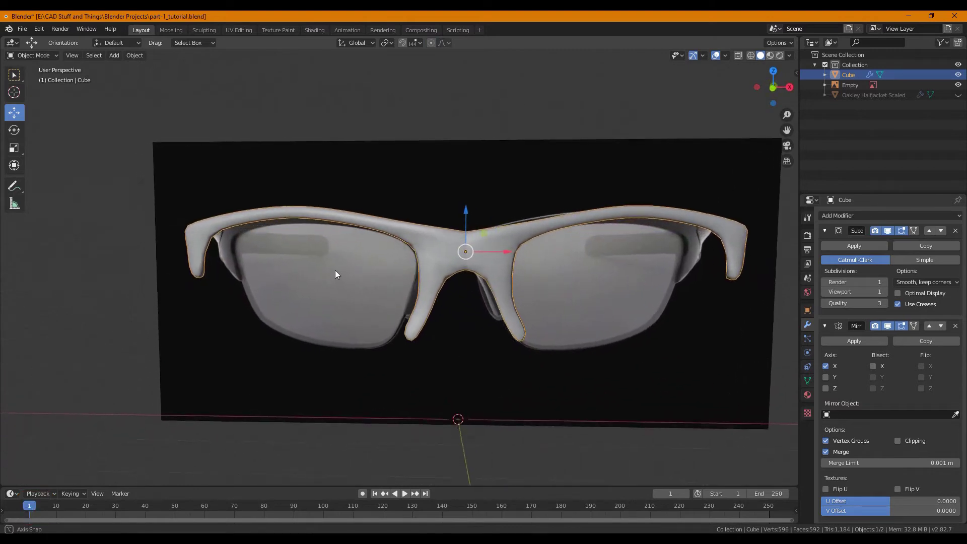
drag(341, 272, 267, 271)
drag(287, 263, 564, 428)
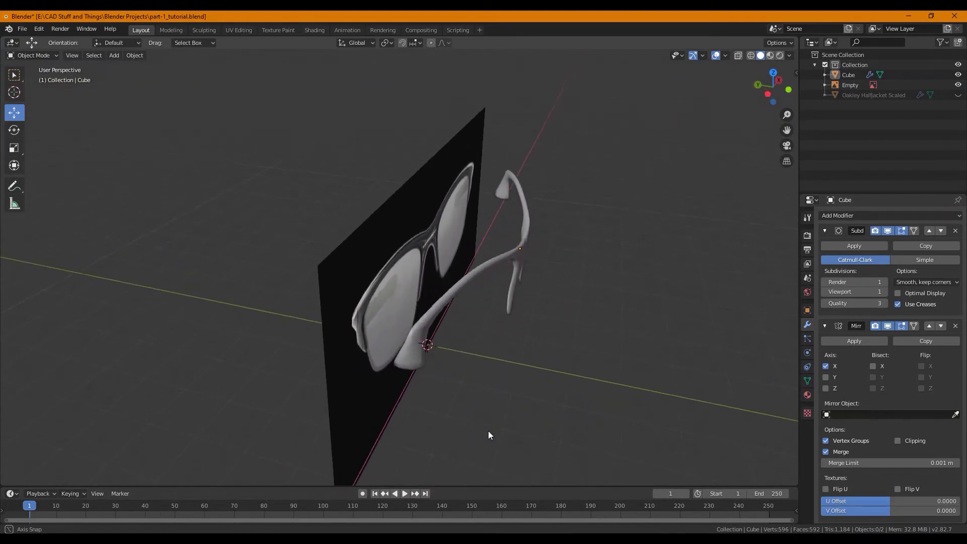
Add a new cube and shrink it to under half size for the temple arm
key(a)
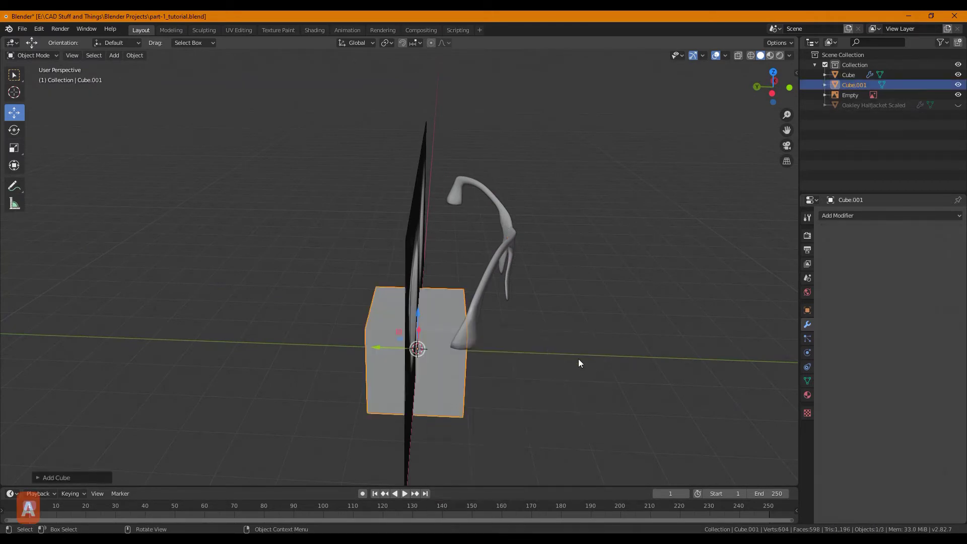
key(g)
key(x)
key(g)
key(z)
key(g)
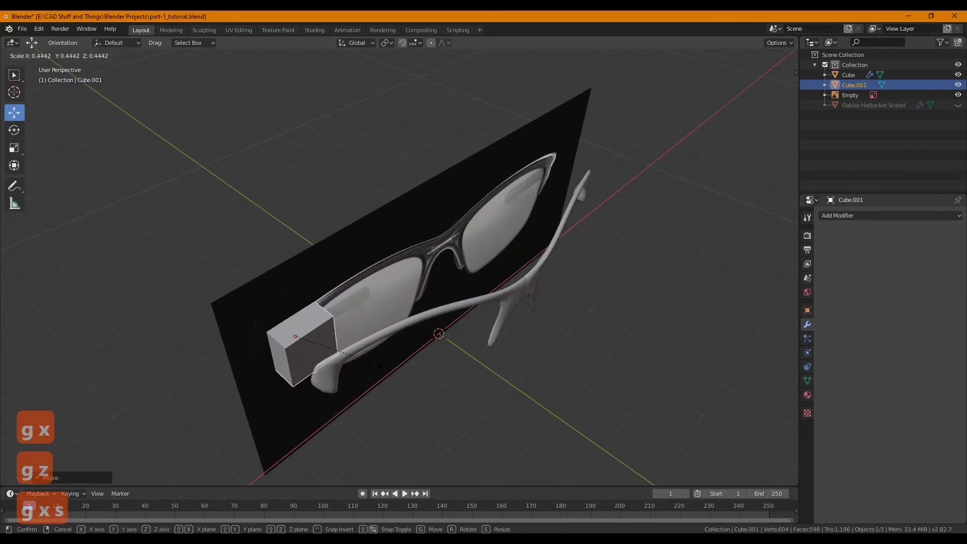
Scale and move the cube beside the frame, then view the scene from the right side
key(g)
key(y)
key(s)
key(g)
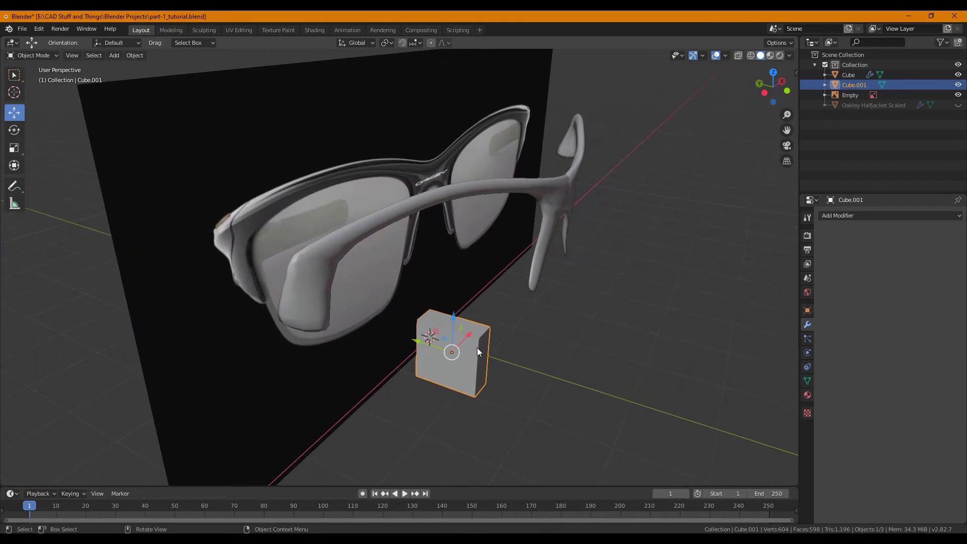
text(16179)
key(3)
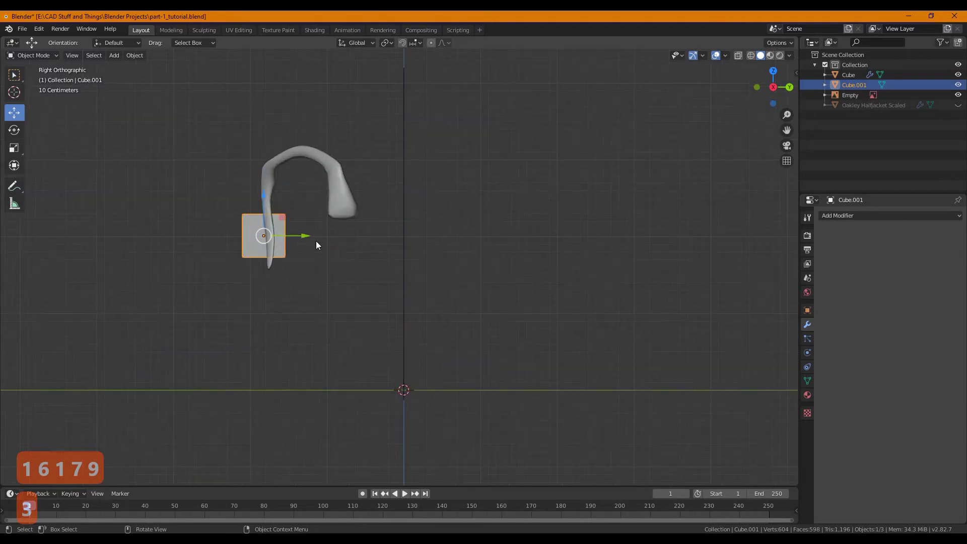
Move the cube along Z and its local X axis to the frame's hinge end
key(g)
key(g)
key(g)
key(z)
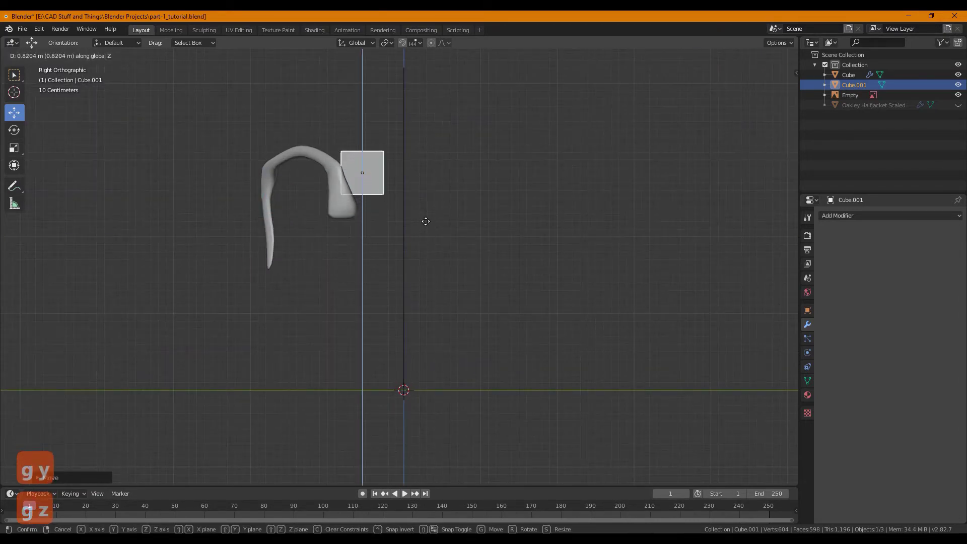
key(g)
key(x)
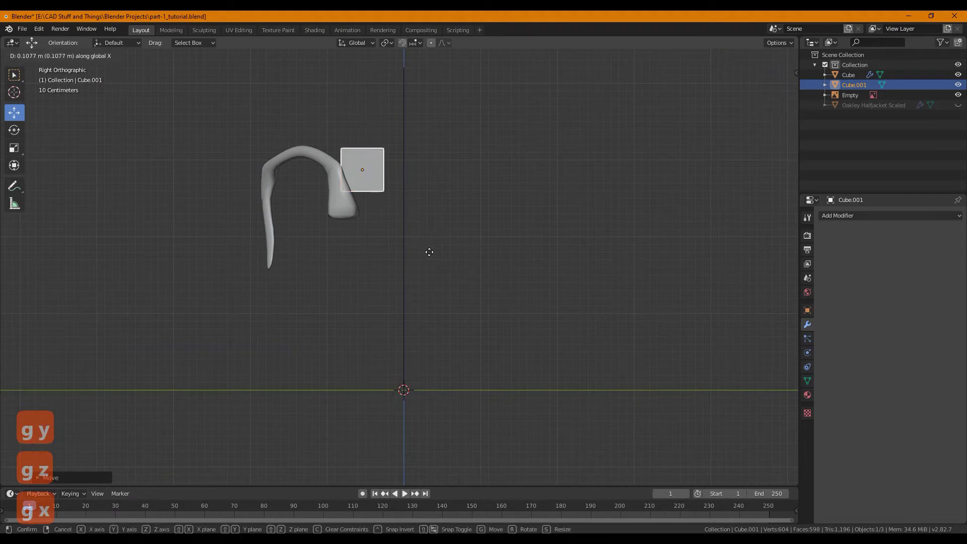
key(x)
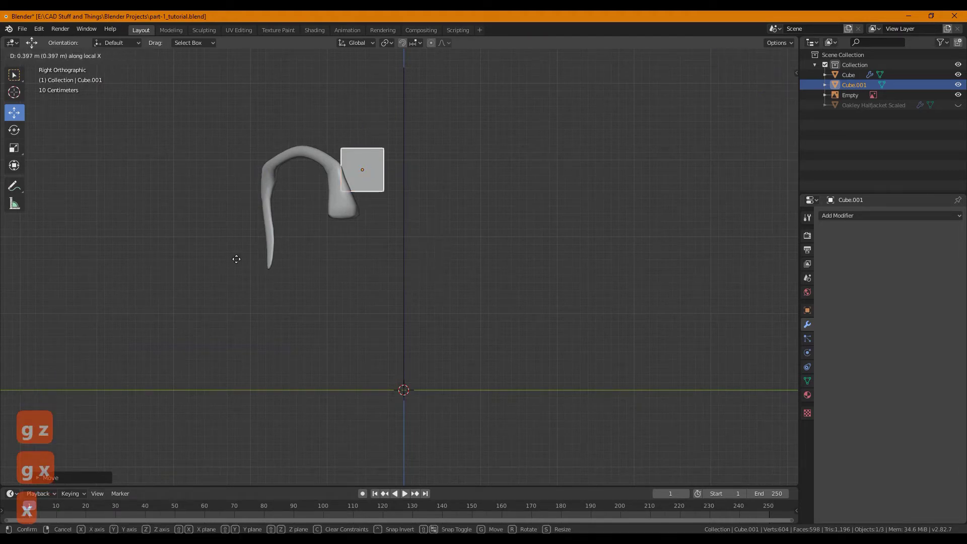
key(g)
Nudge the cube further along X onto the arm's tip and check it in orthographic side view
key(x)
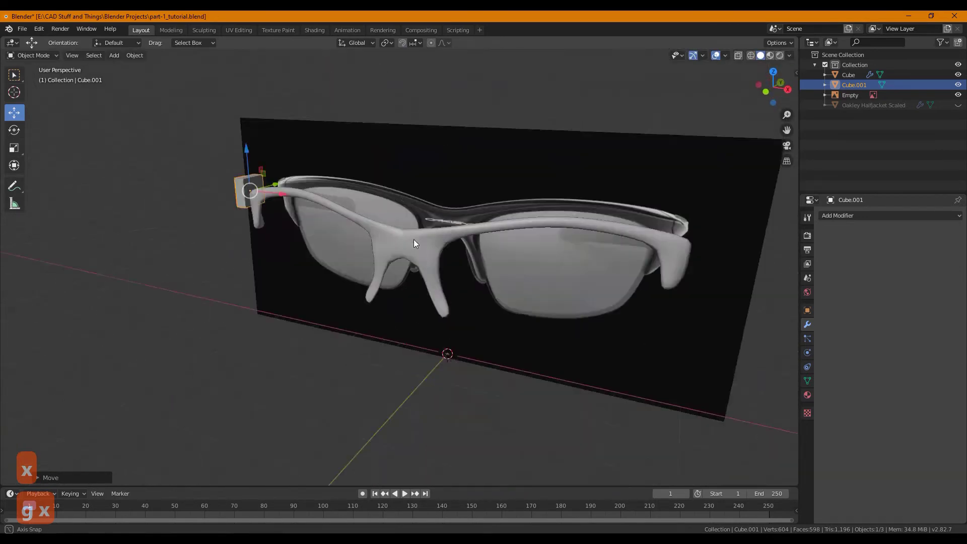
key(g)
key(x)
key(g)
key(3)
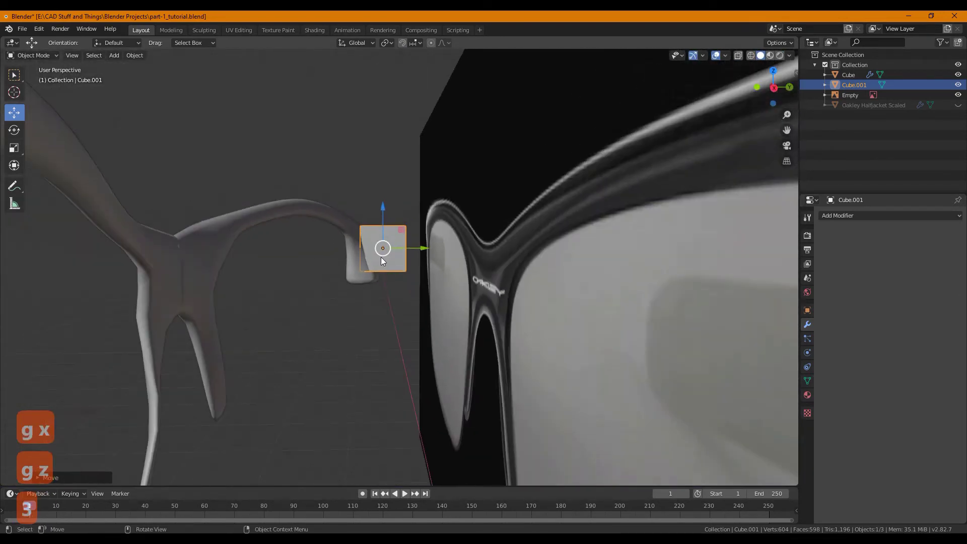
key(5)
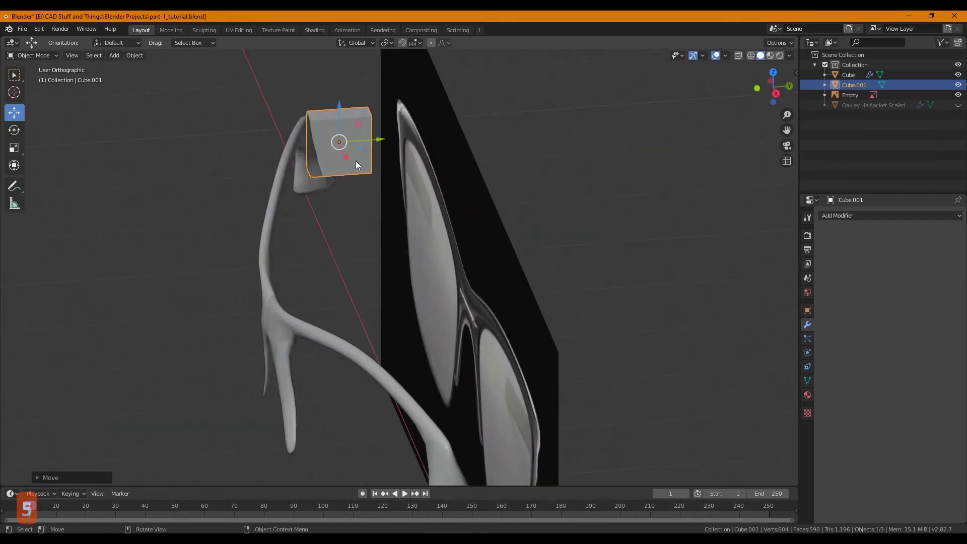
Move the box toward the hinge with constrained moves until it sits at the frame's end
key(Tab)
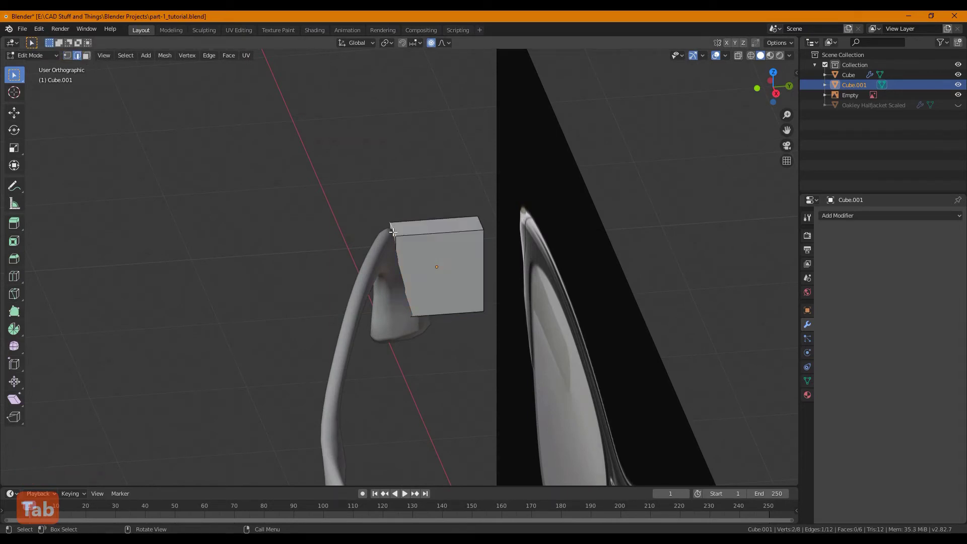
key(g)
key(a)
key(g)
key(a)
key(a)
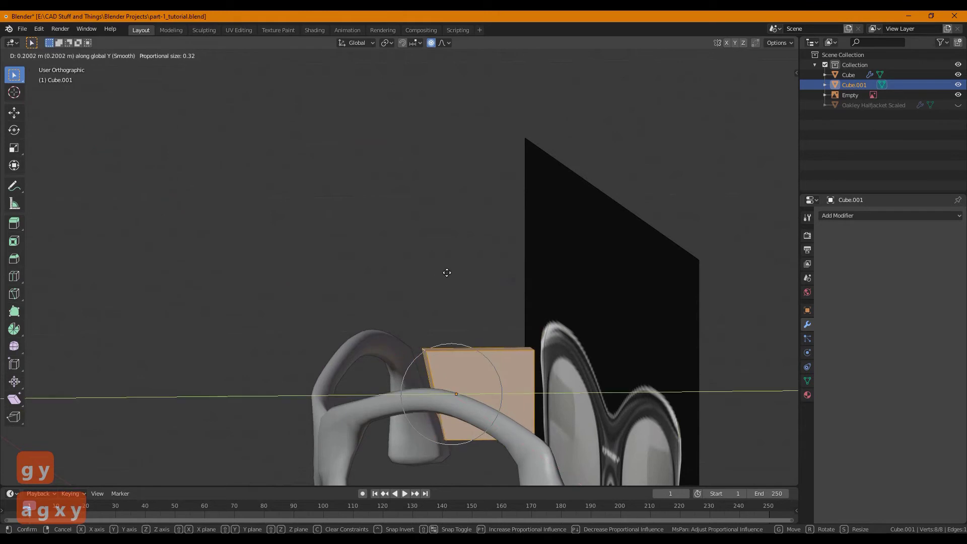
Place the box snugly against the frame's outer end along X and Y and switch to face selection for editing
key(y)
key(y)
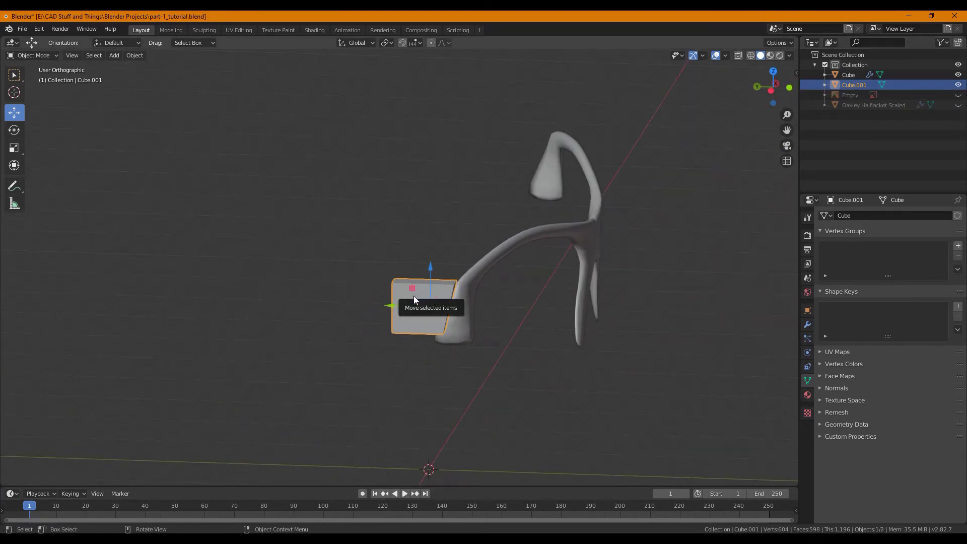
key(g)
key(x)
key(y)
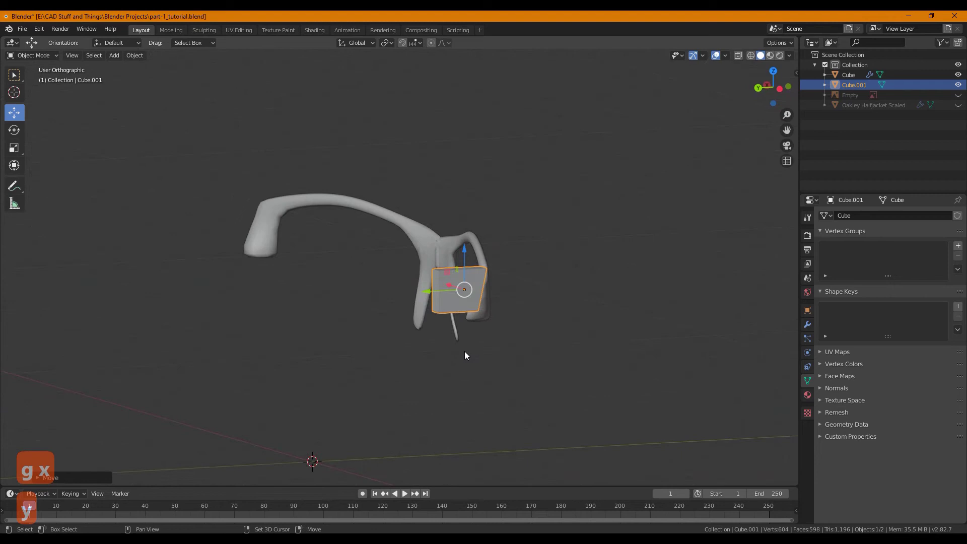
key(Tab)
key(g)
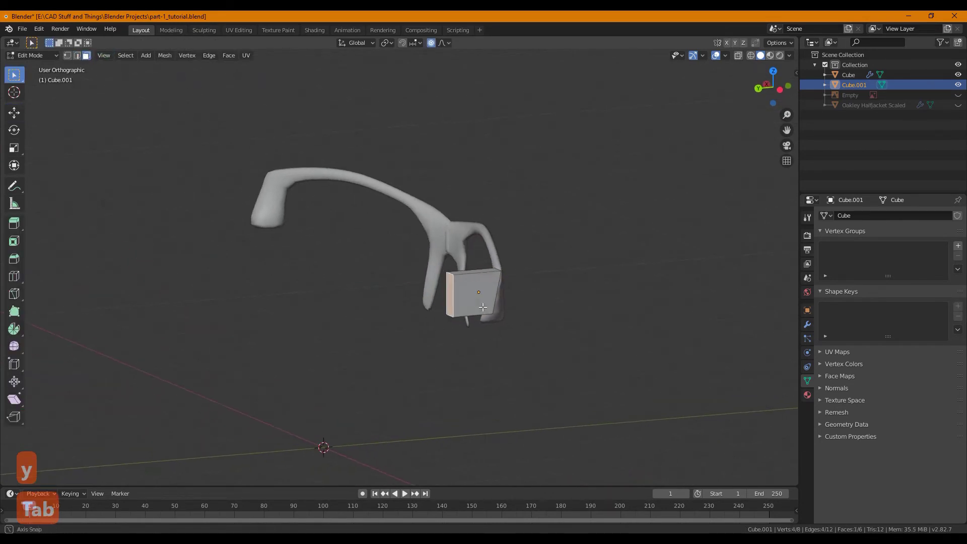
Extrude the temple bar longer, split it into many segments and raise part of it into a wave
key(e)
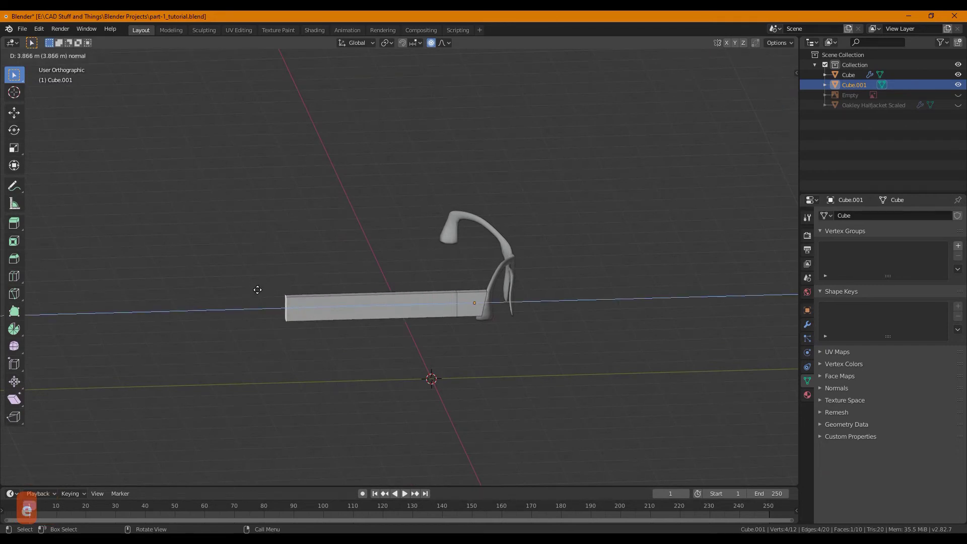
key(ctrl+r)
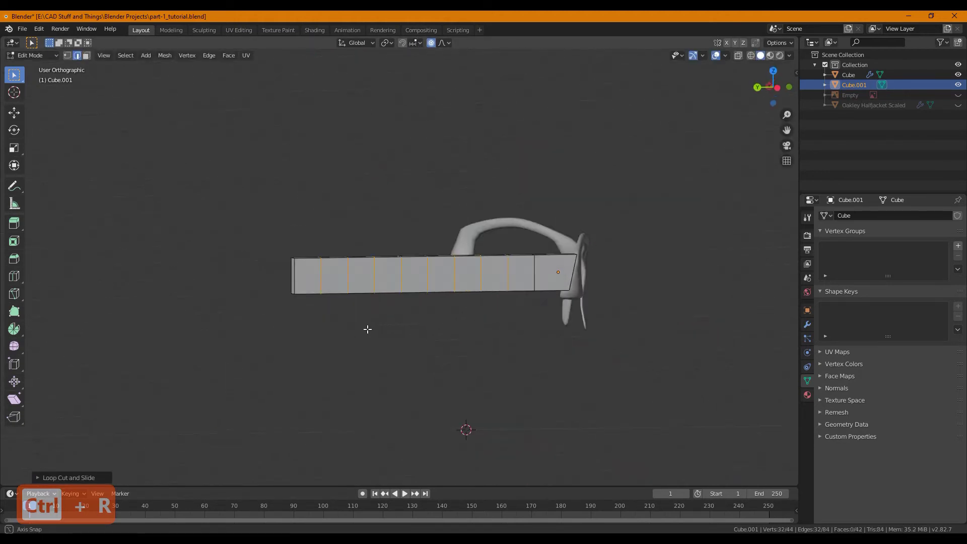
key(g)
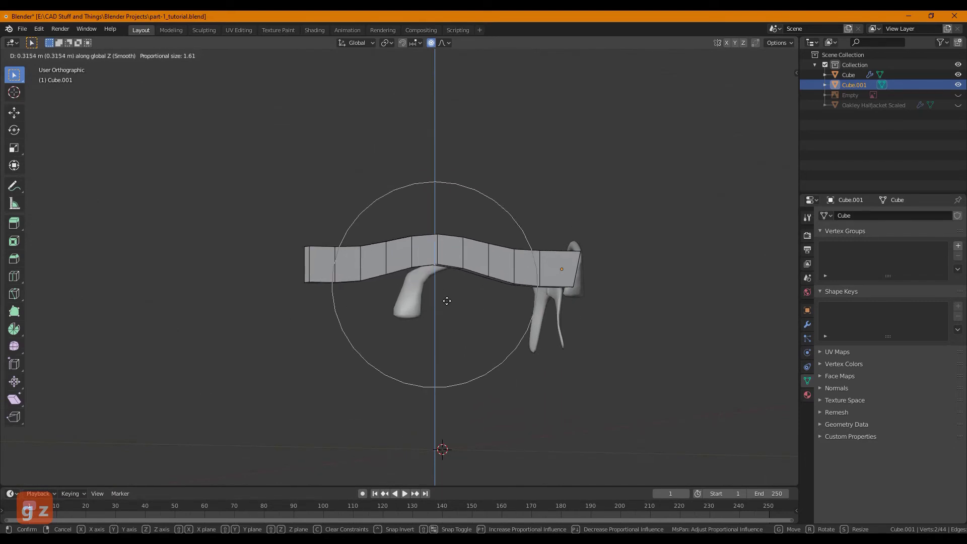
key(z)
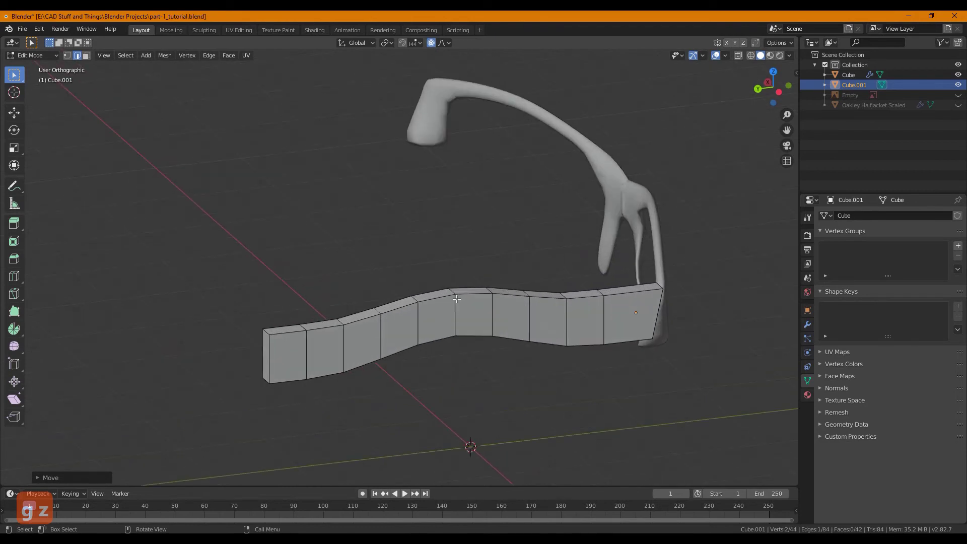
key(g)
key(z)
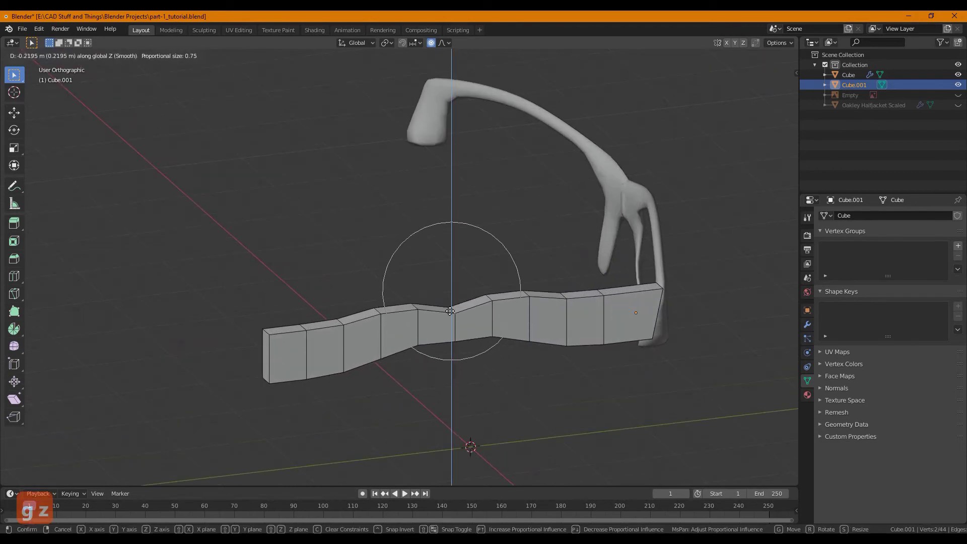
Lower the bar's top edges to refine its curve and flare the front end toward the frame
key(Escape)
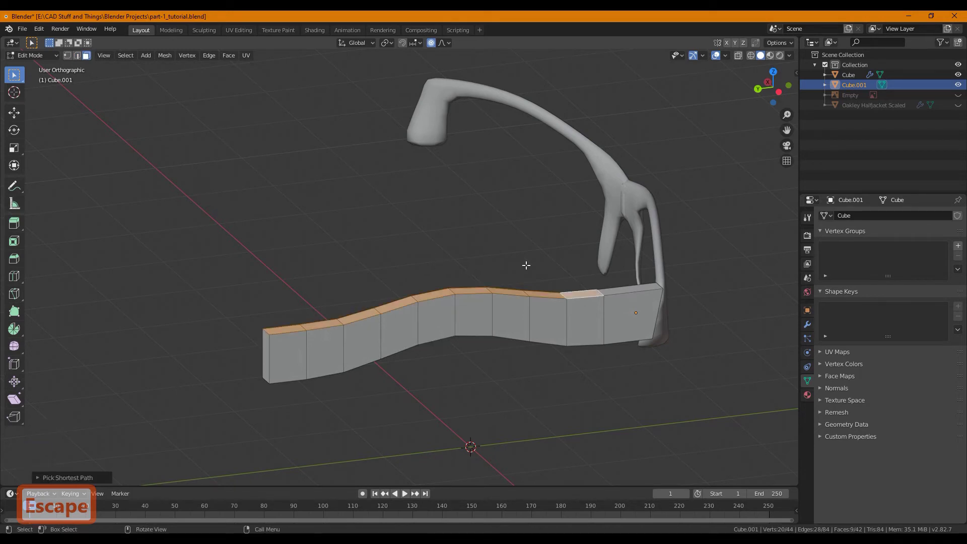
key(g)
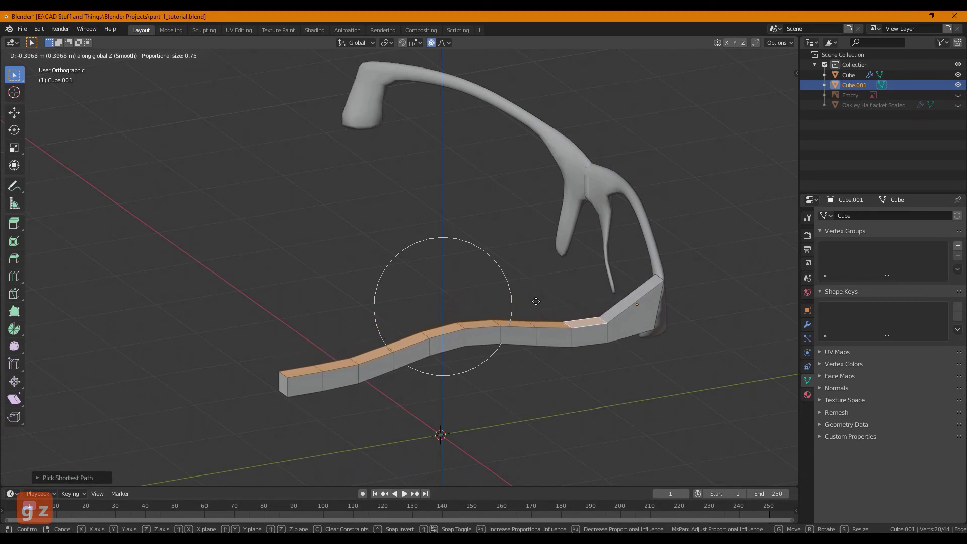
key(g)
key(a)
key(Escape)
key(a)
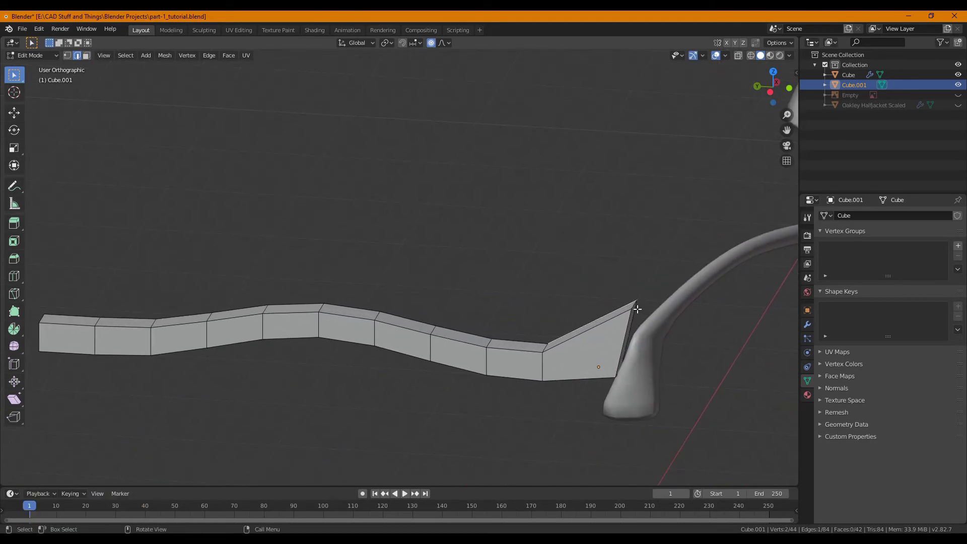
Fit the arm's front vertices flush against the frame corner and smooth its vertical curve
key(g)
key(z)
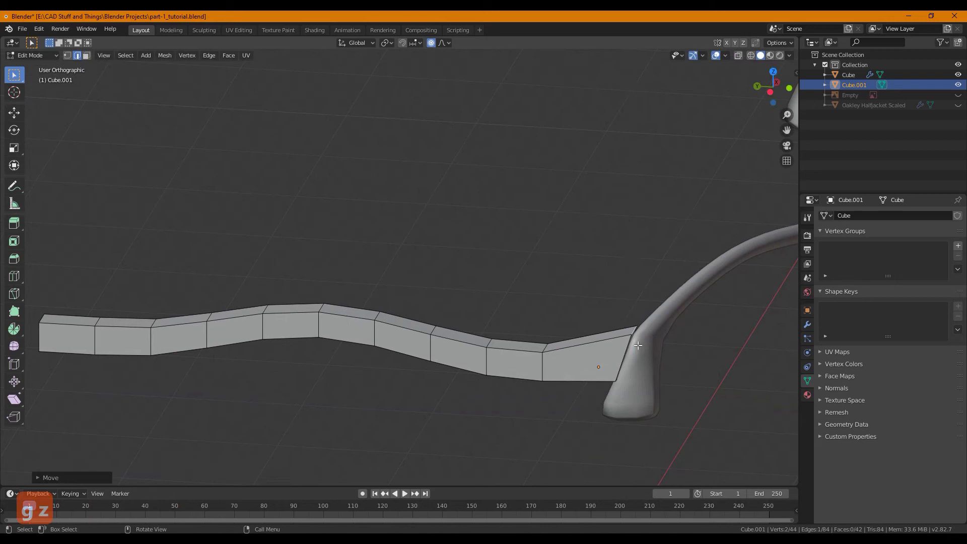
key(g)
key(z)
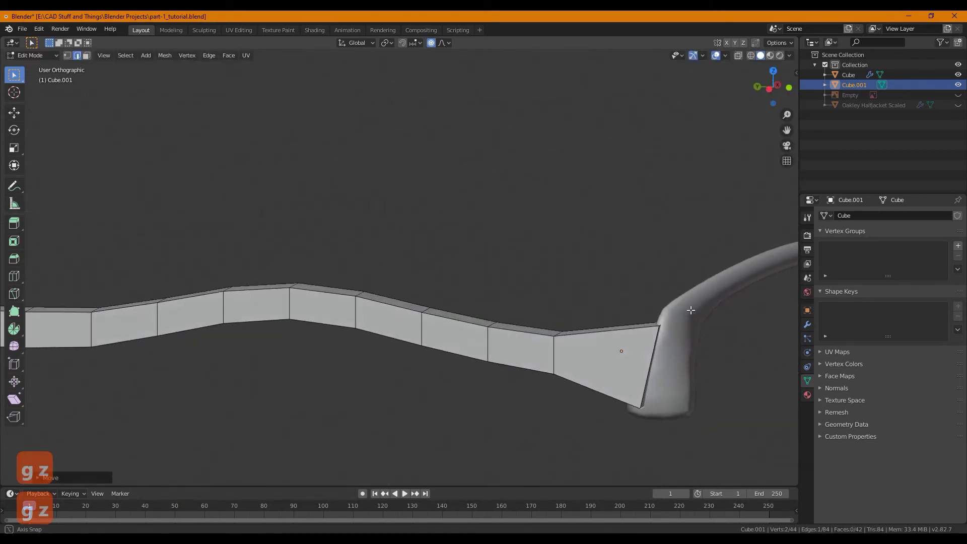
key(g)
key(z)
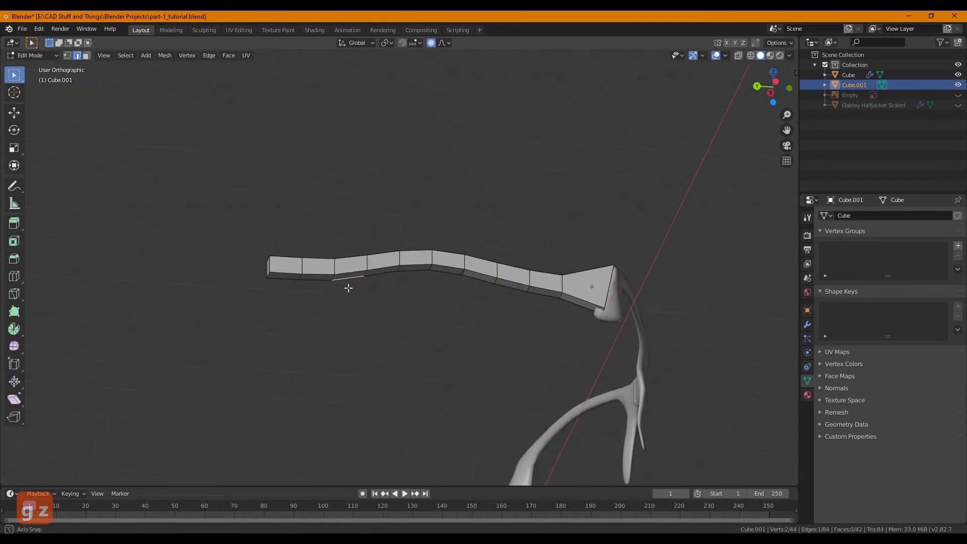
key(g)
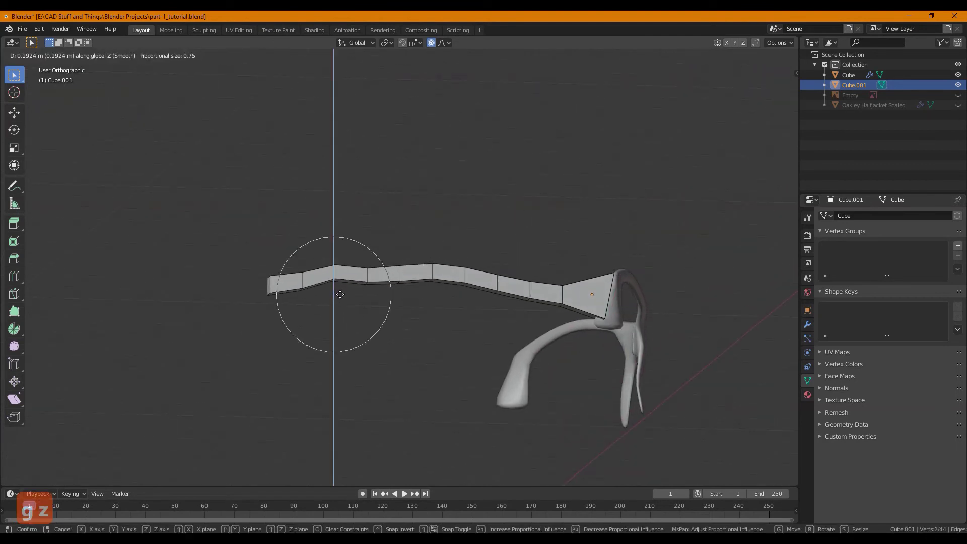
key(Escape)
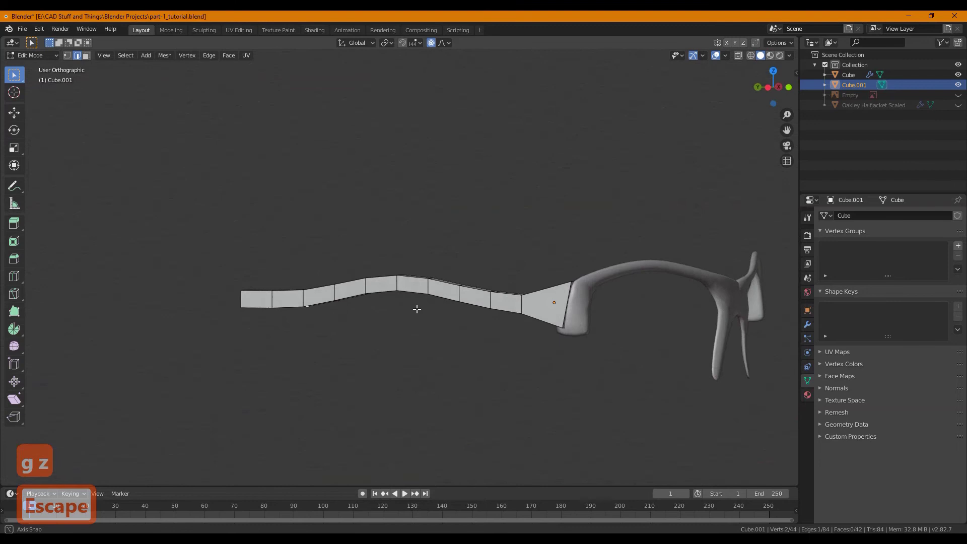
Bend sections of the arm so it curves smoothly back beside the frame
key(g)
key(z)
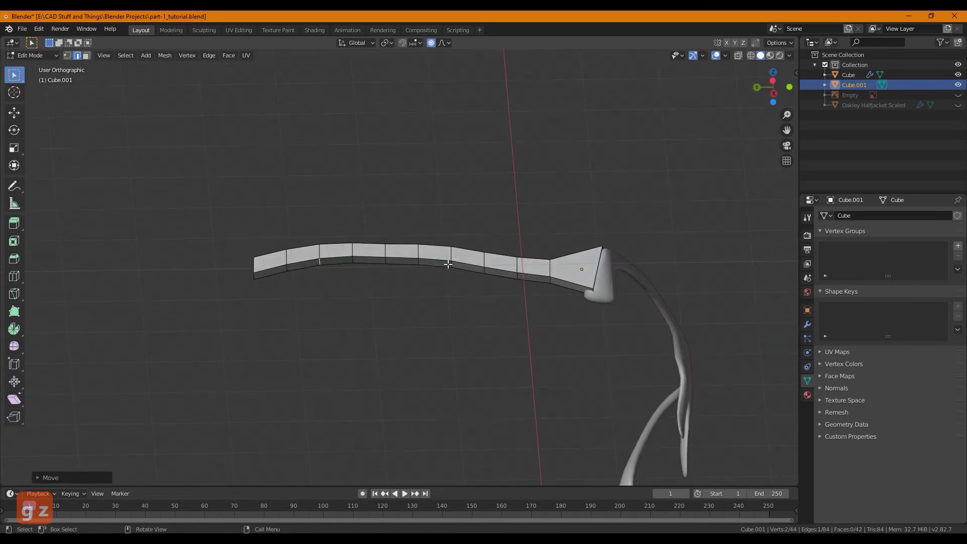
key(g)
key(z)
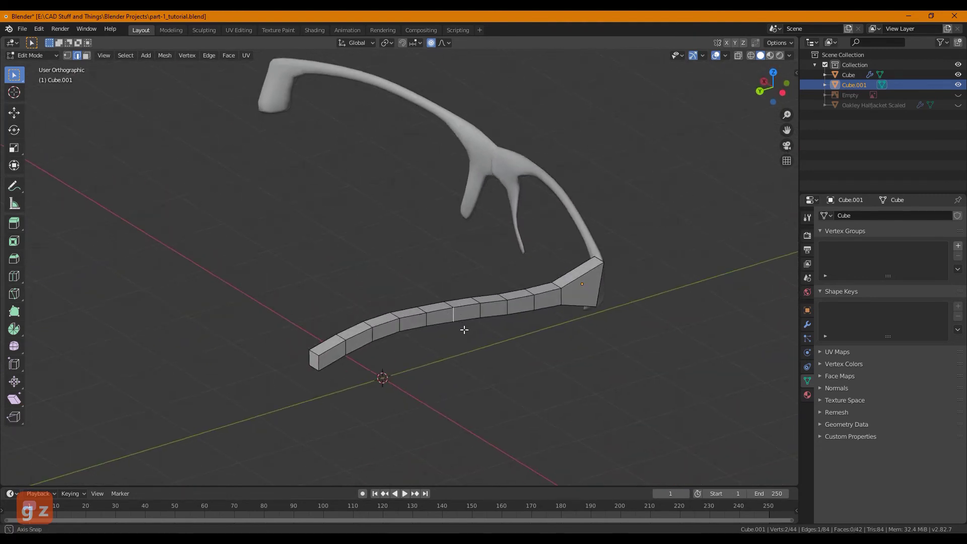
key(g)
key(z)
key(x)
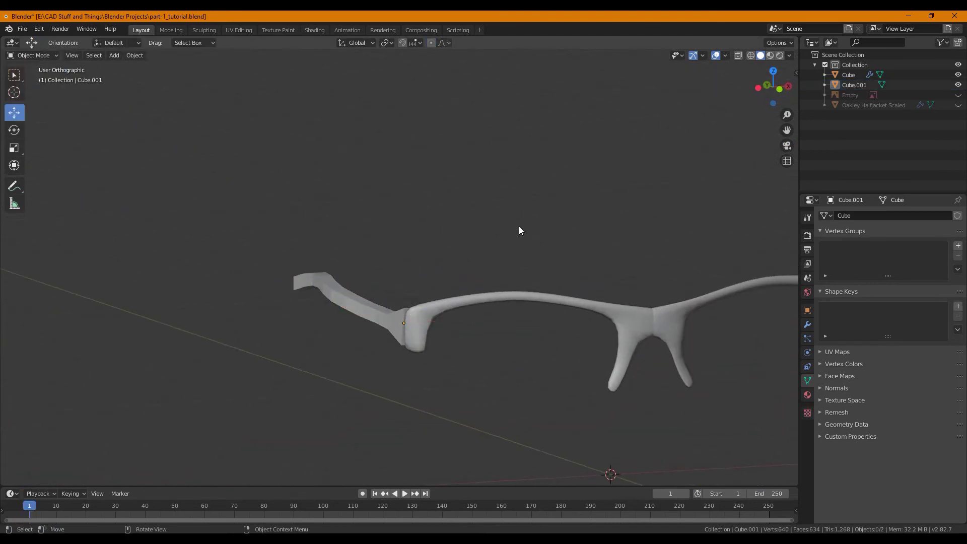
Give the temple arm its own Subdivision Surface modifier for a rounded look
key(5)
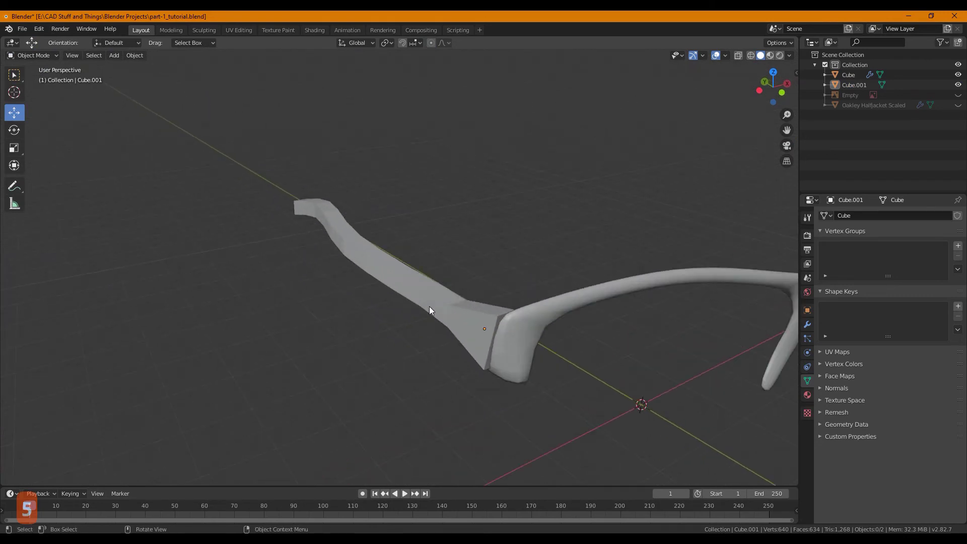
key(Tab)
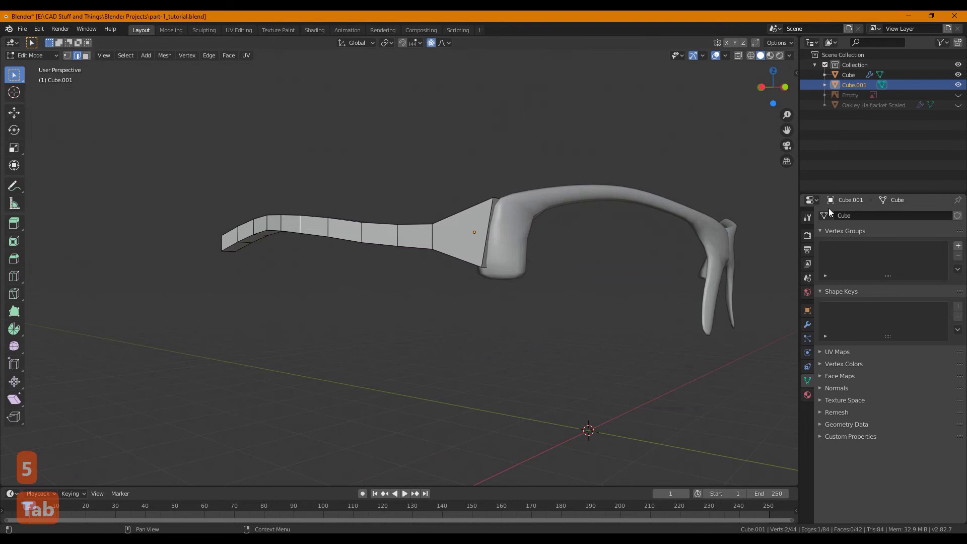
key(Tab)
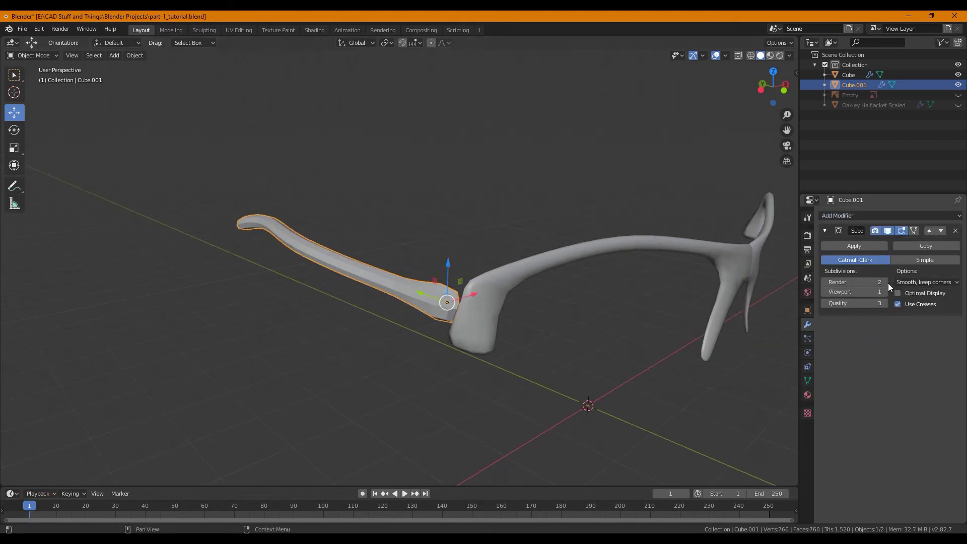
key(ctrl+r)
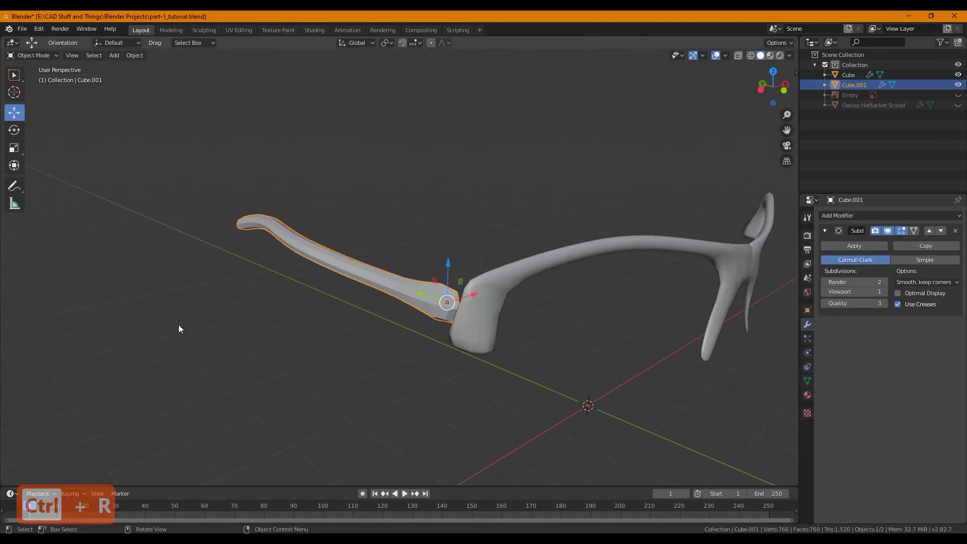
Add edge loops near the hinge end to tighten the subdivided arm's shape
key(Tab)
key(ctrl+r)
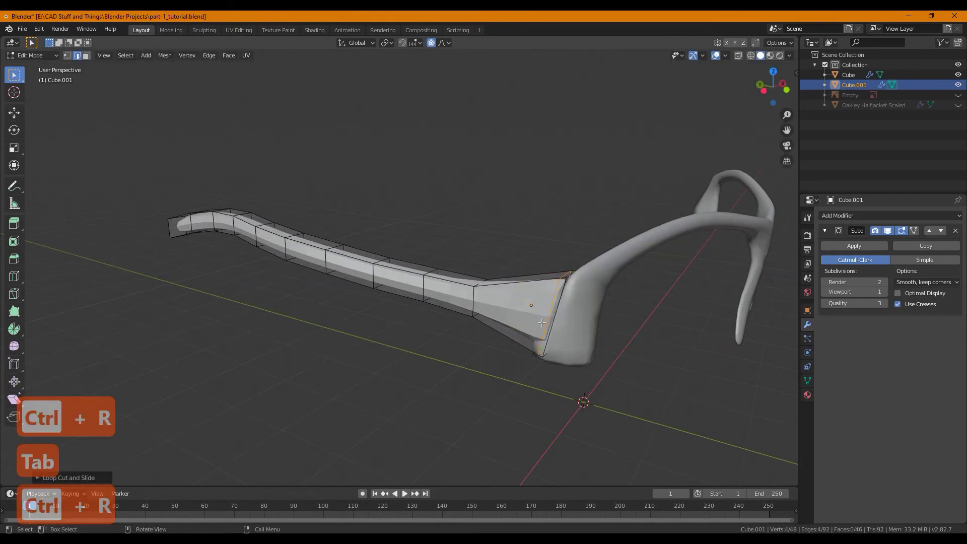
key(ctrl+r)
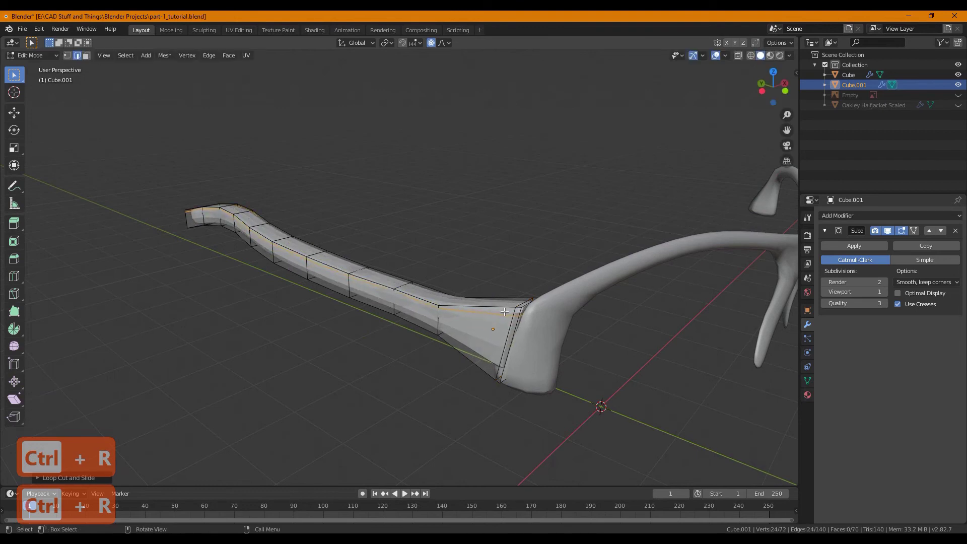
Raise the frame's Solidify thickness from 0.12 m to about 0.21 m
key(Escape)
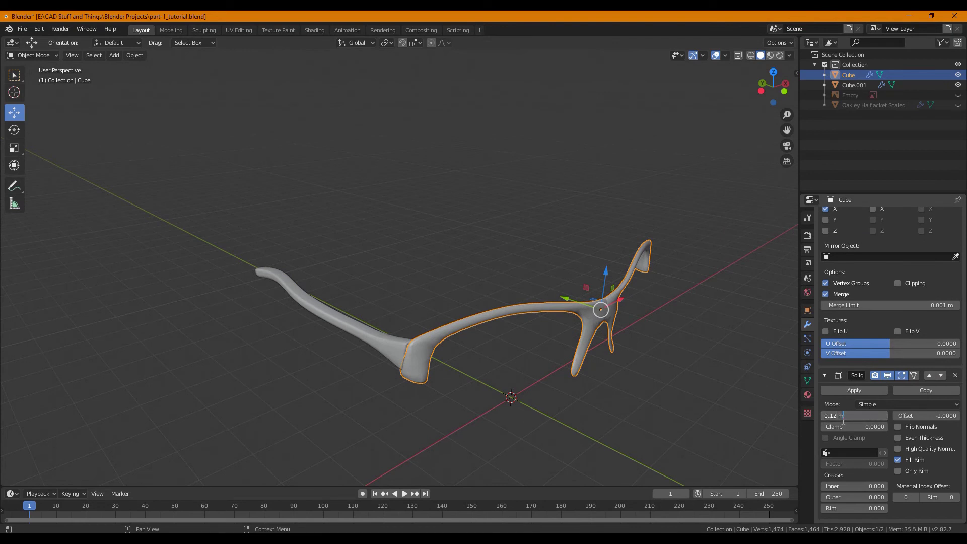
key(BackSpace)
key(BackSpace)
key(Return)
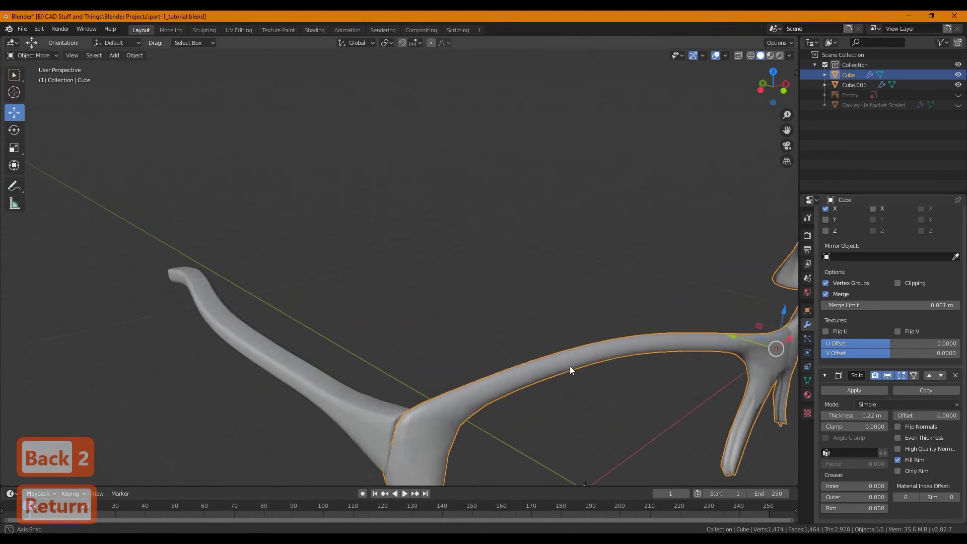